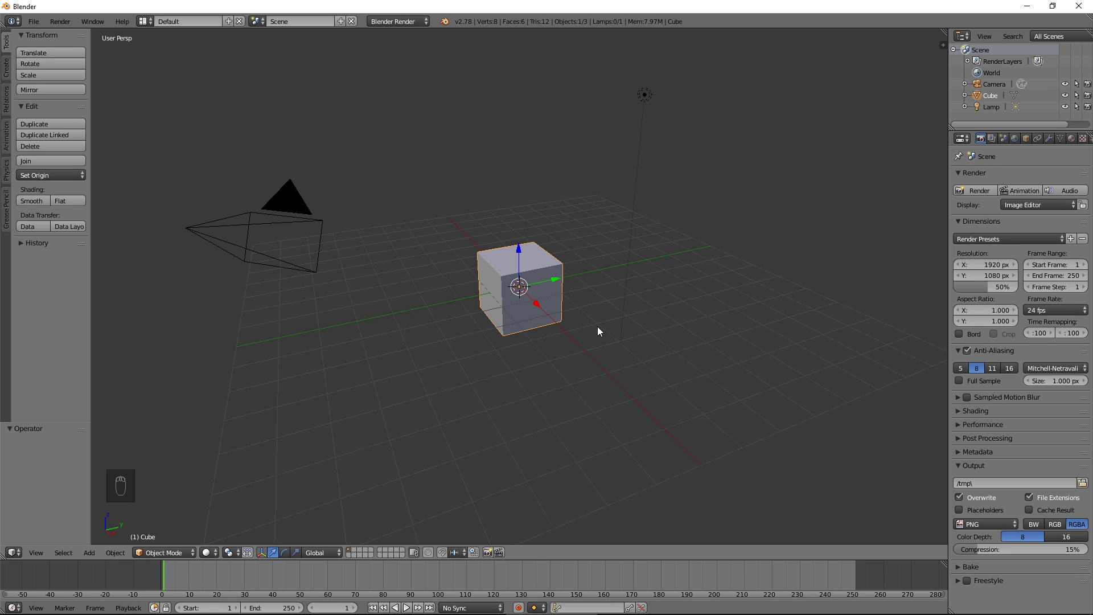
Delete the default cube and view the empty scene from the top in orthographic mode
key(x)
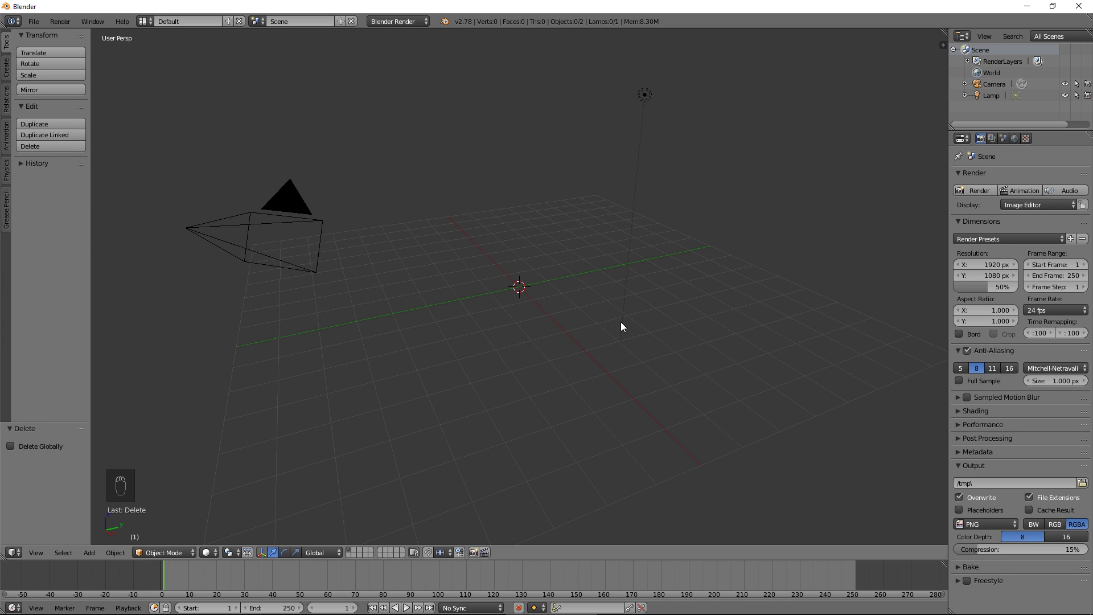
key(KP_7)
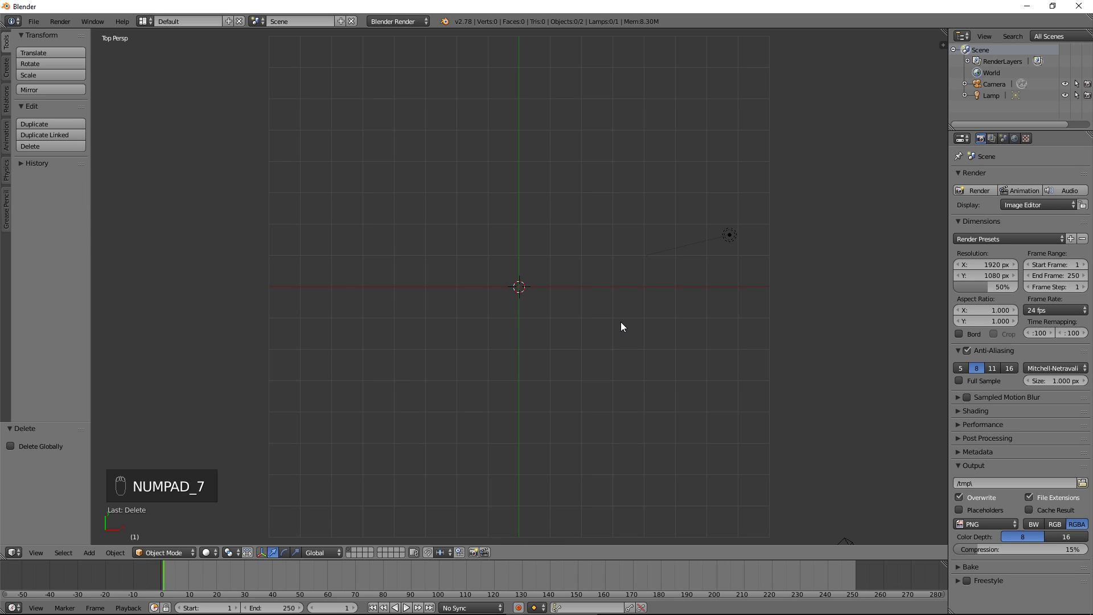
key(KP_5)
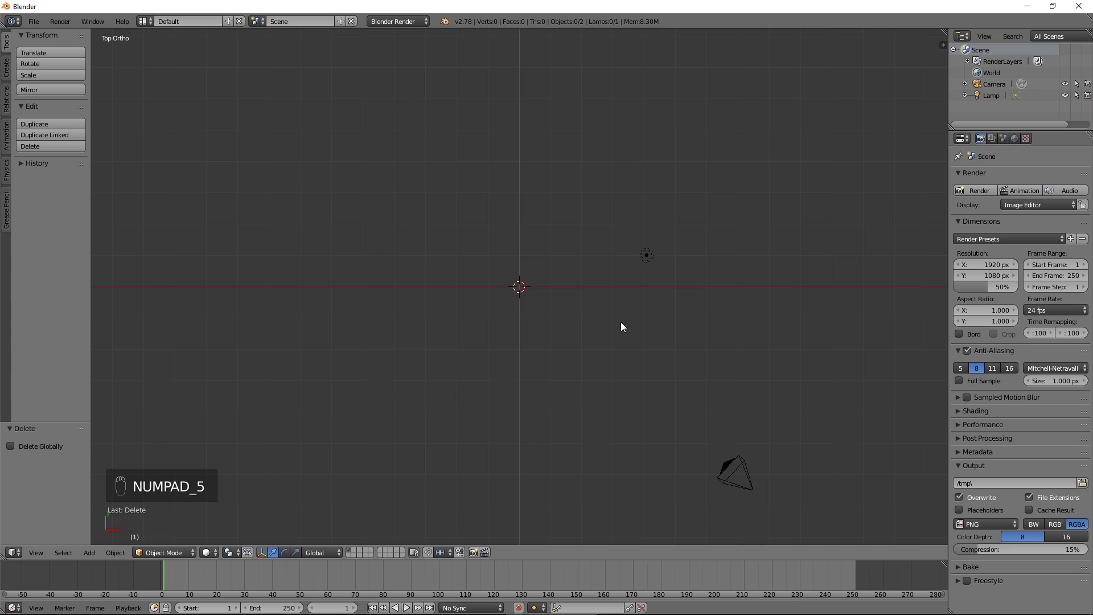
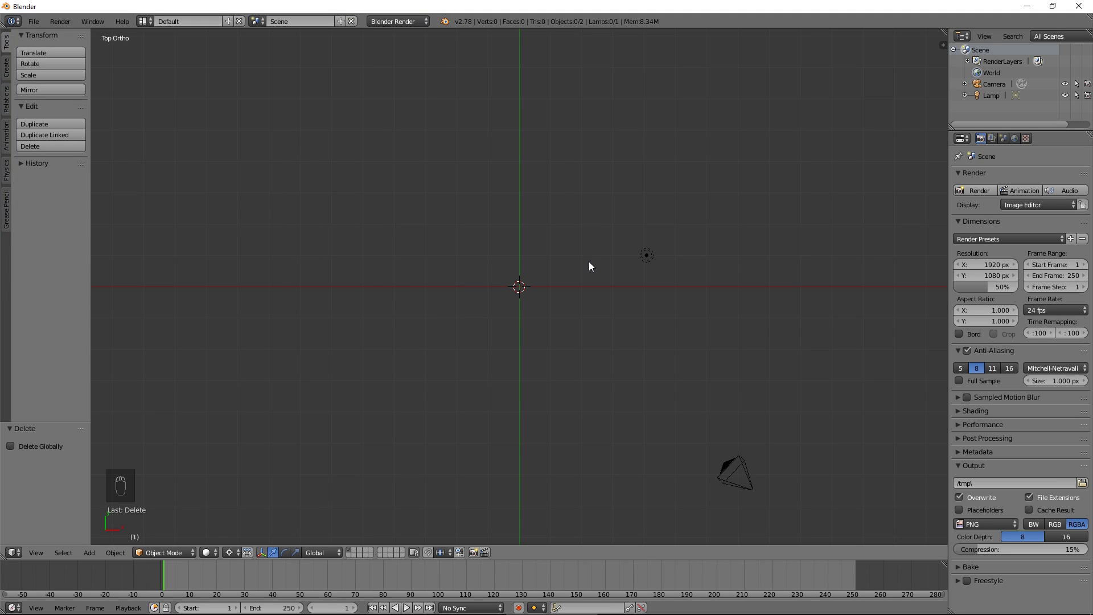
Add an XYZ Math Surface mesh with the involute X/Y equations, Z set to 0 and U wrap off
key(shift+a)
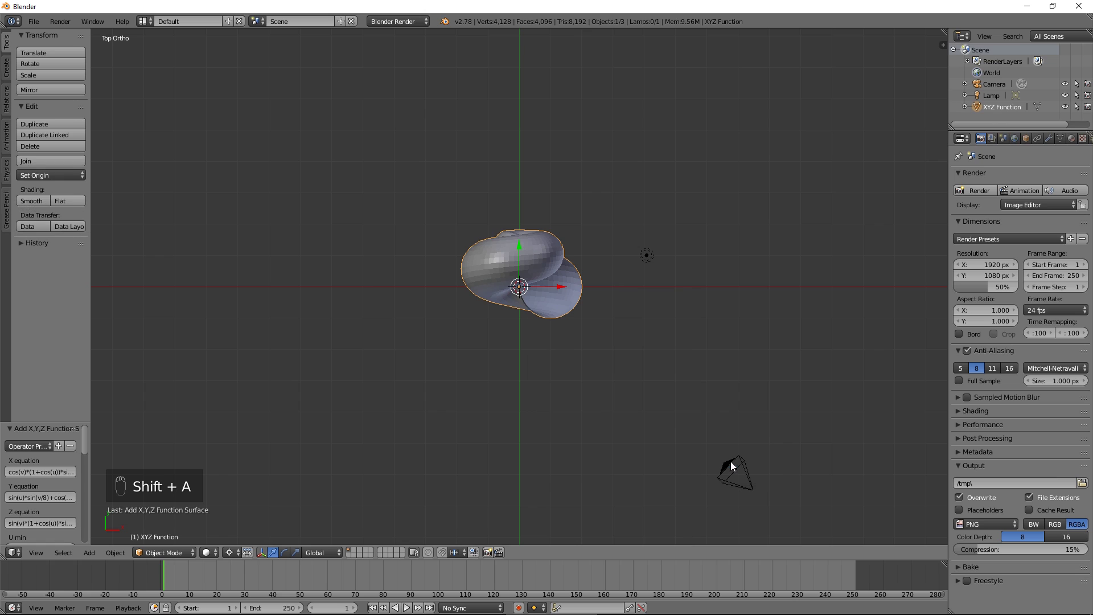
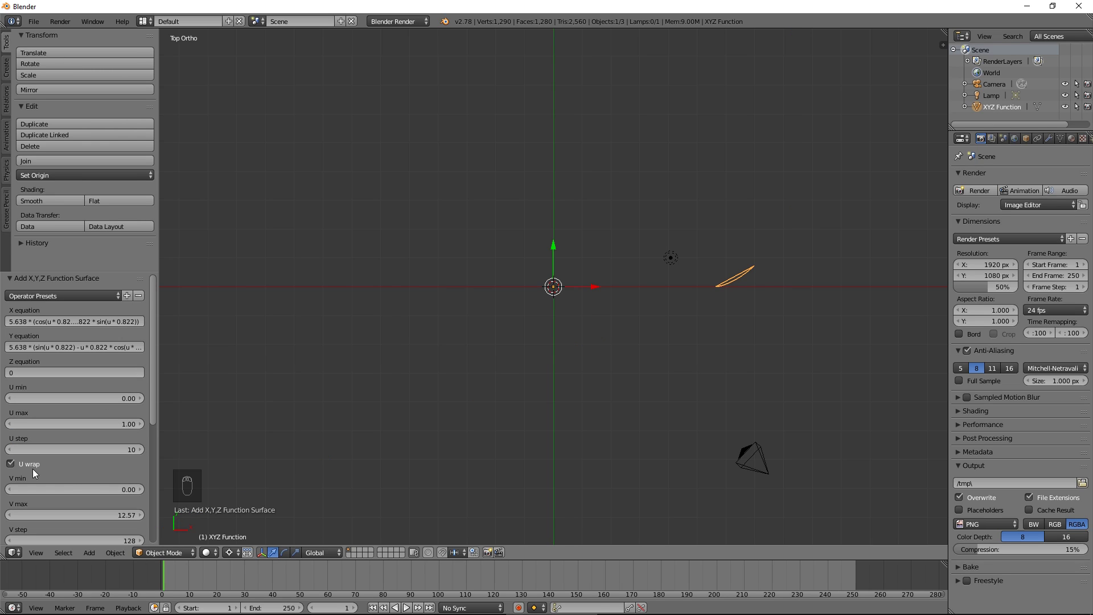
Duplicate the involute curve, mirror it on Y by -1 and rotate it to form the opposite flank
drag(15, 468, 761, 328)
key(Tab)
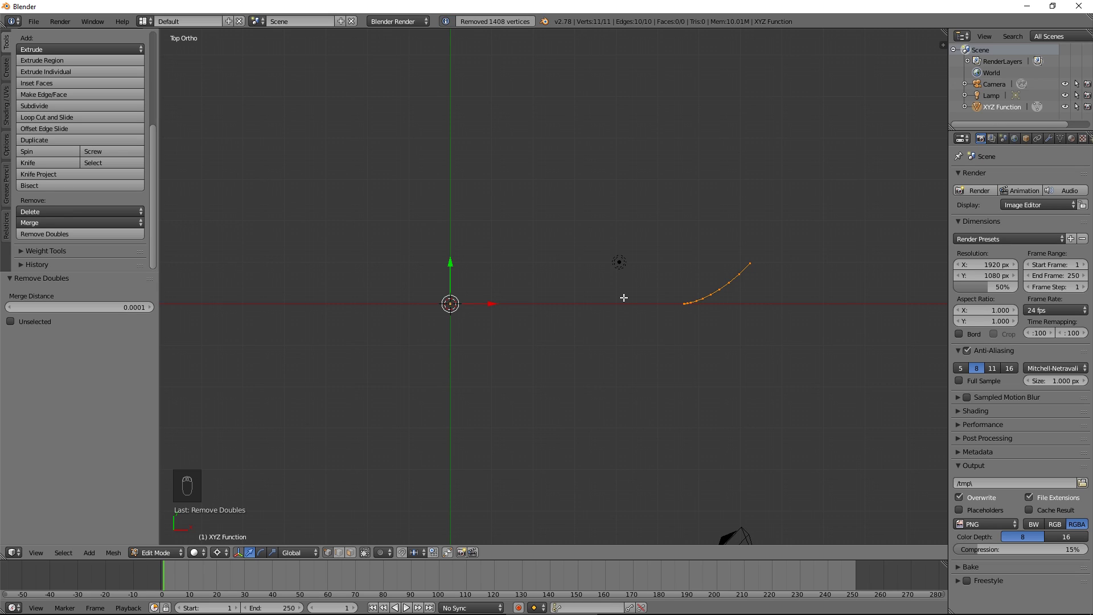
key(shift+d)
key(s)
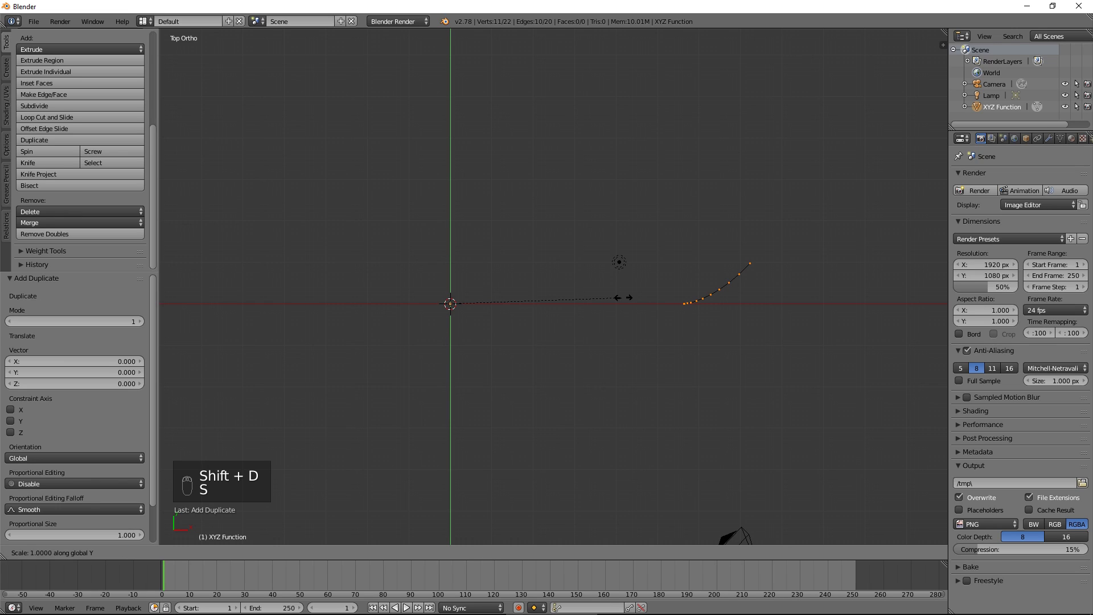
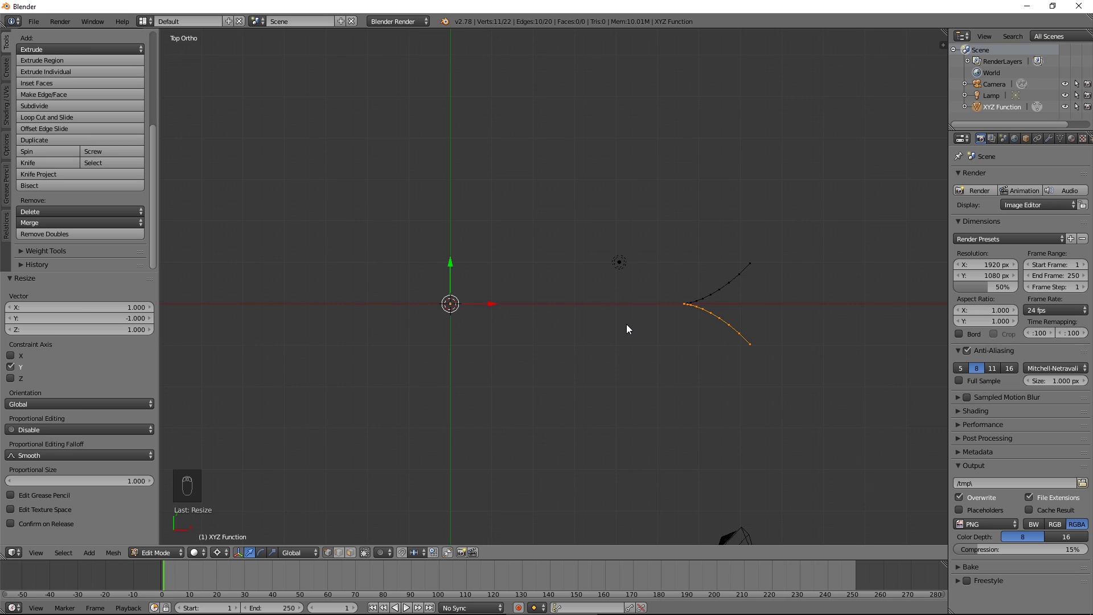
key(r)
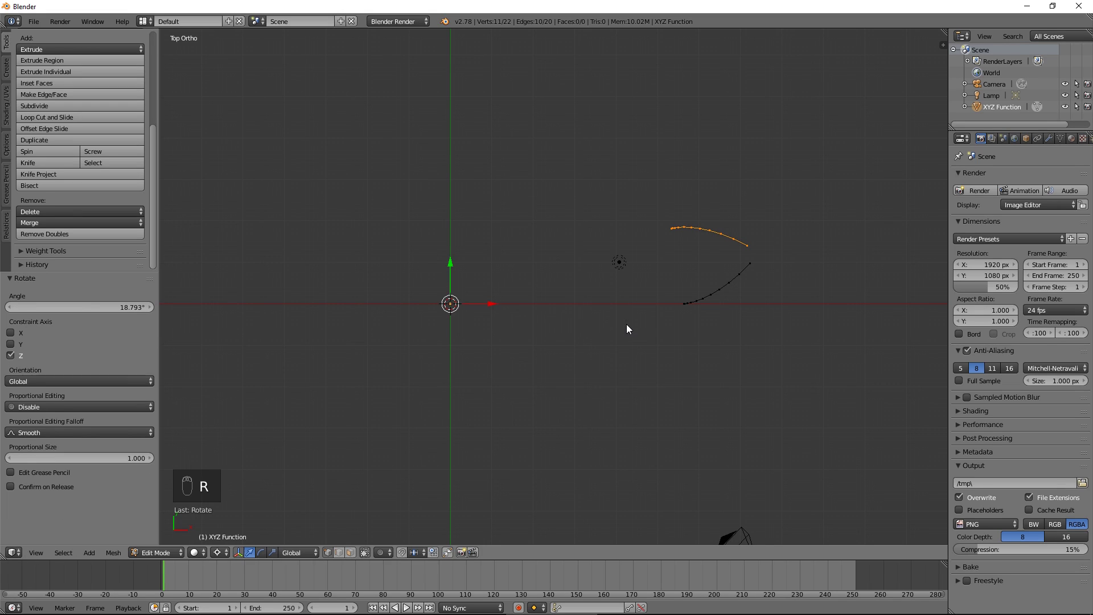
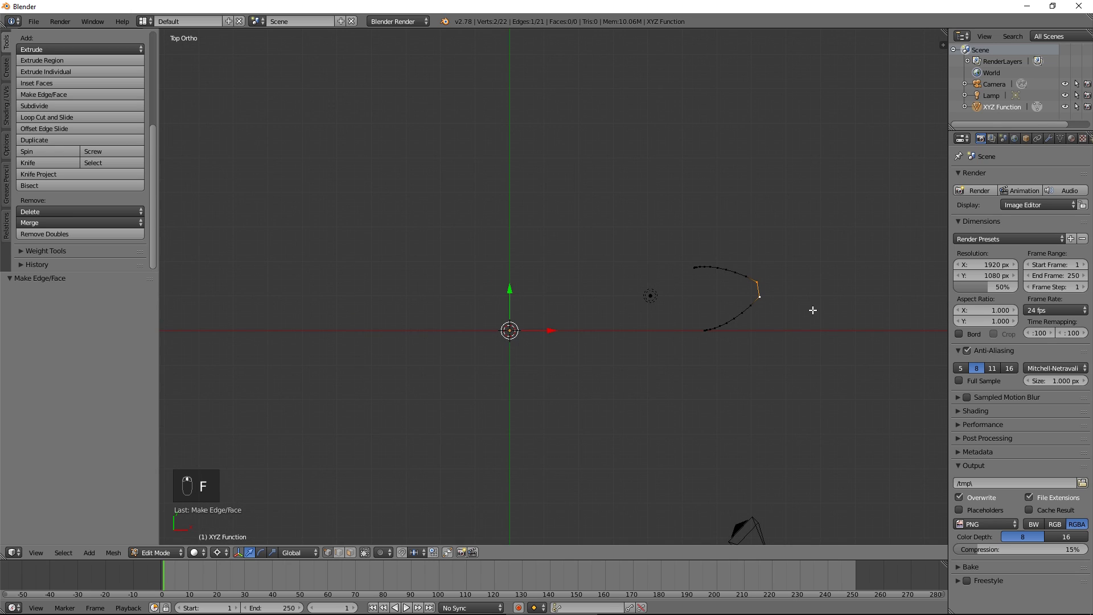
Join the flank tips into one tooth outline and add a copy rotated 30 degrees about the centre
key(a)
key(a)
key(shift+d)
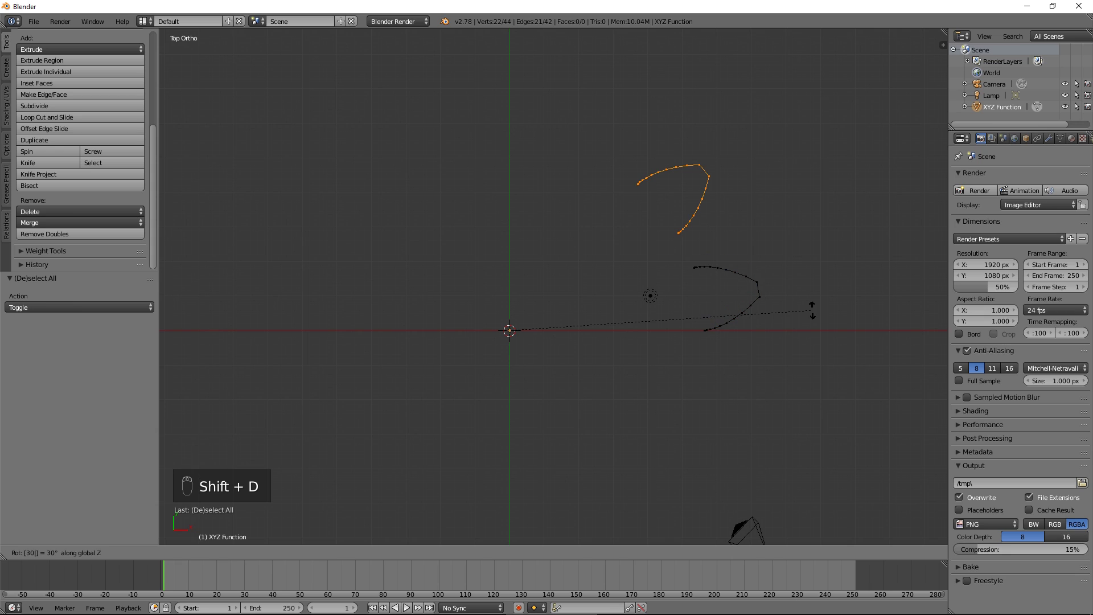
key(\)
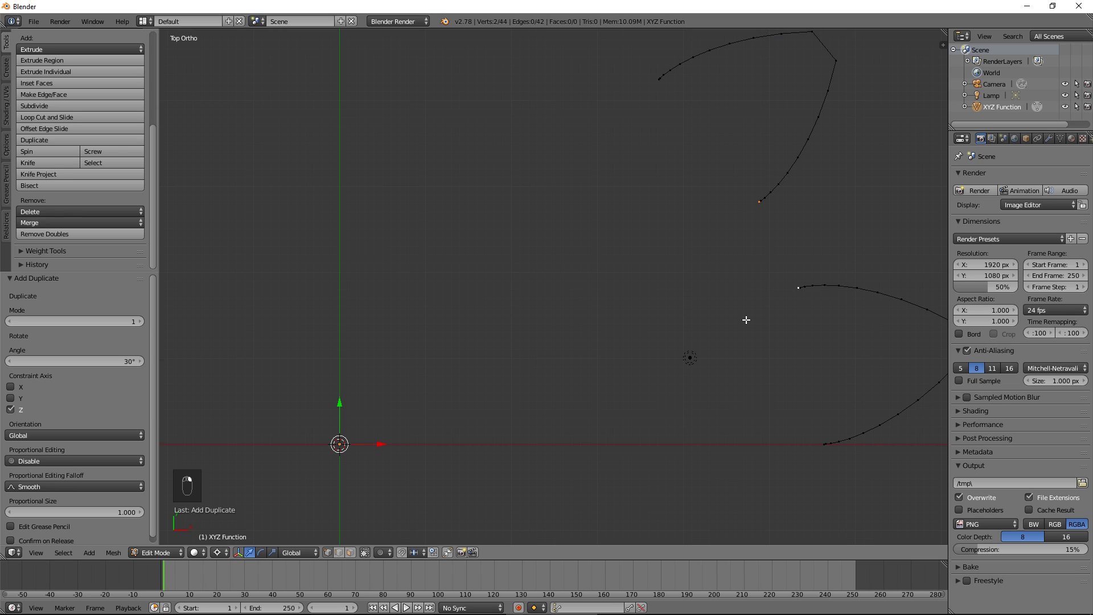
Spin the root vertex 180 degrees around the cursor to link the two teeth with a rounded arc
key(shift+s)
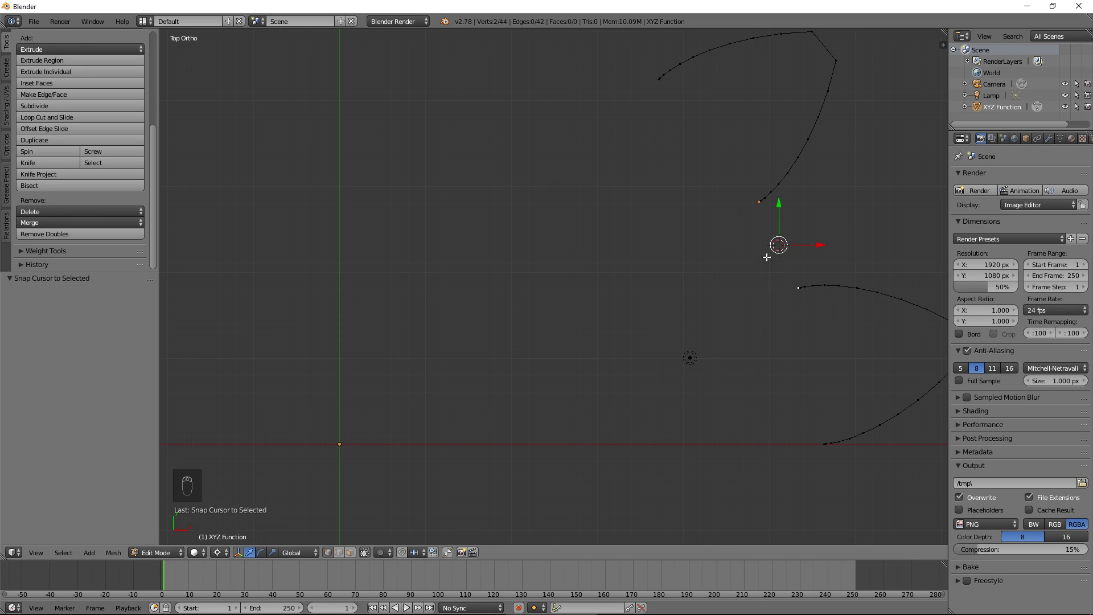
key(b)
drag(60, 157, 142, 313)
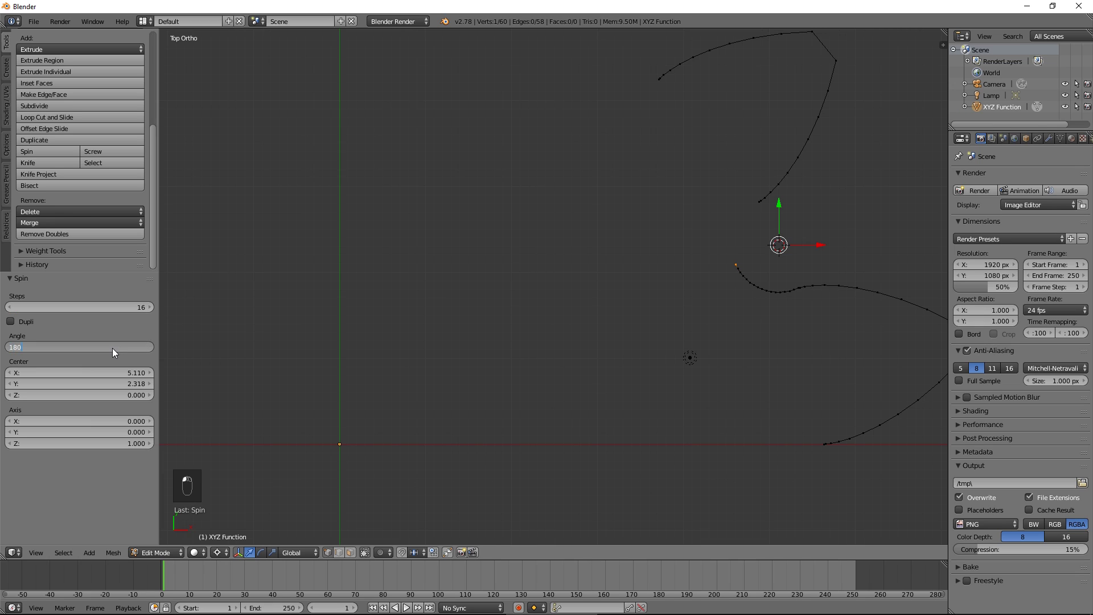
Merge the duplicate vertex in the profile and return the 3D cursor to the origin
key(a)
key(a)
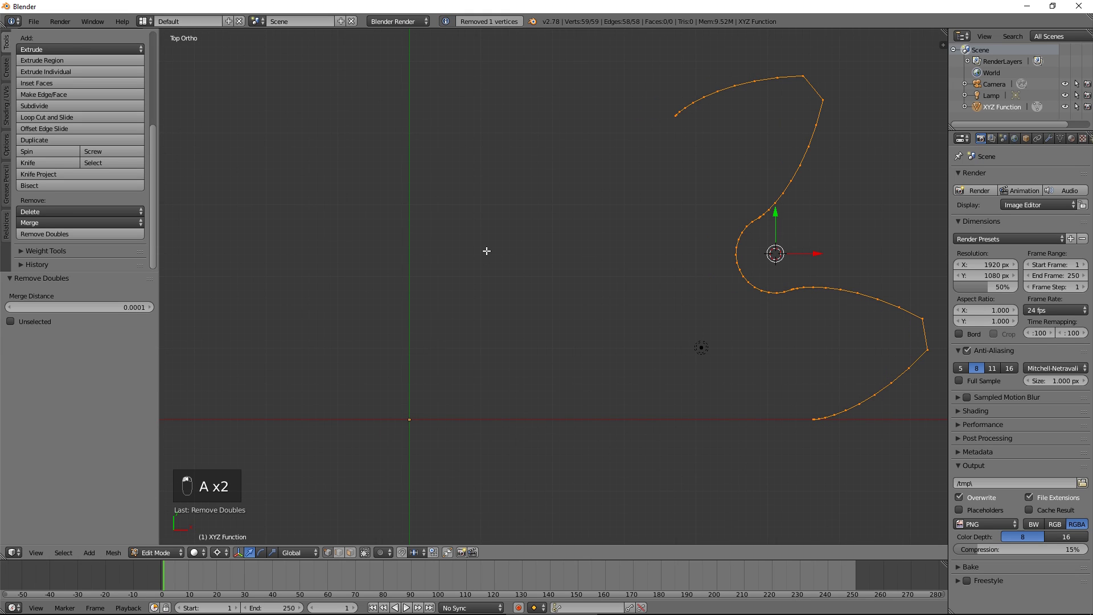
key(shift+c)
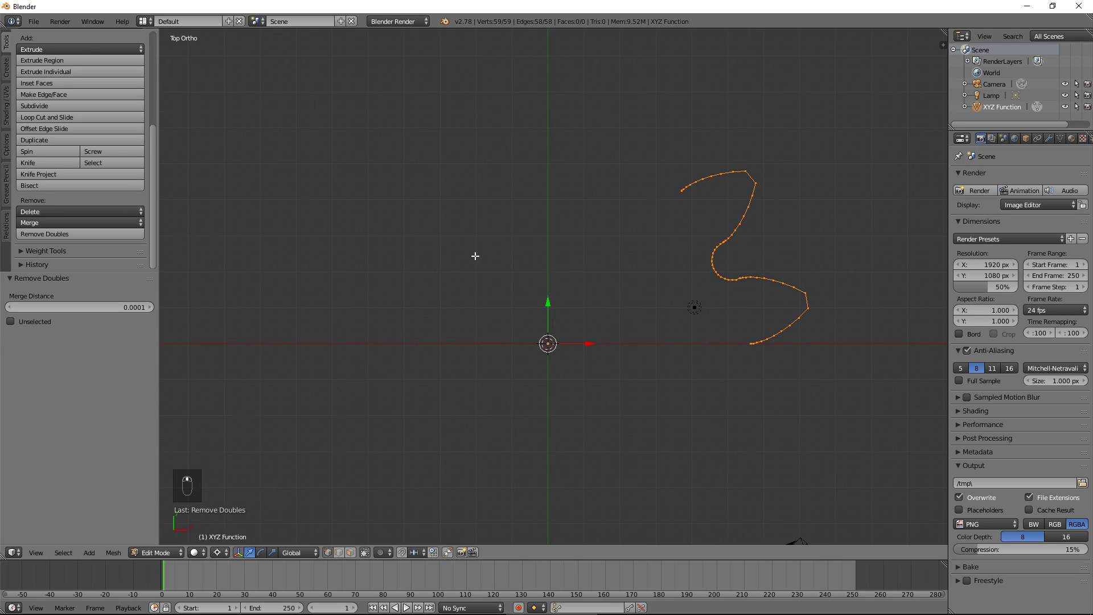
Spin the tooth profile into twelve copies over a full turn around the origin and remove doubles
drag(51, 160, 120, 312)
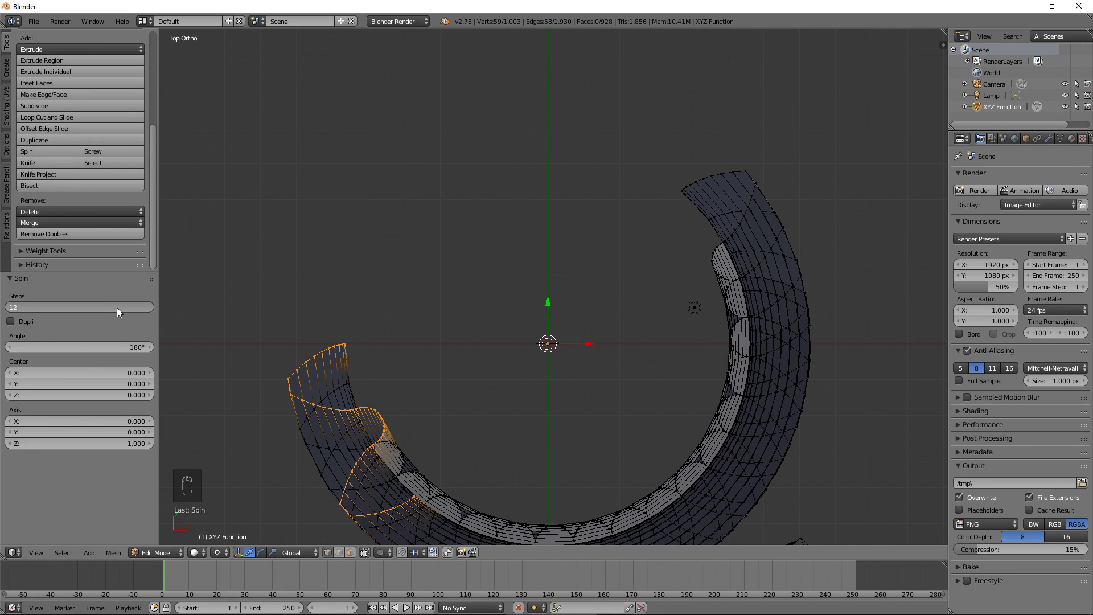
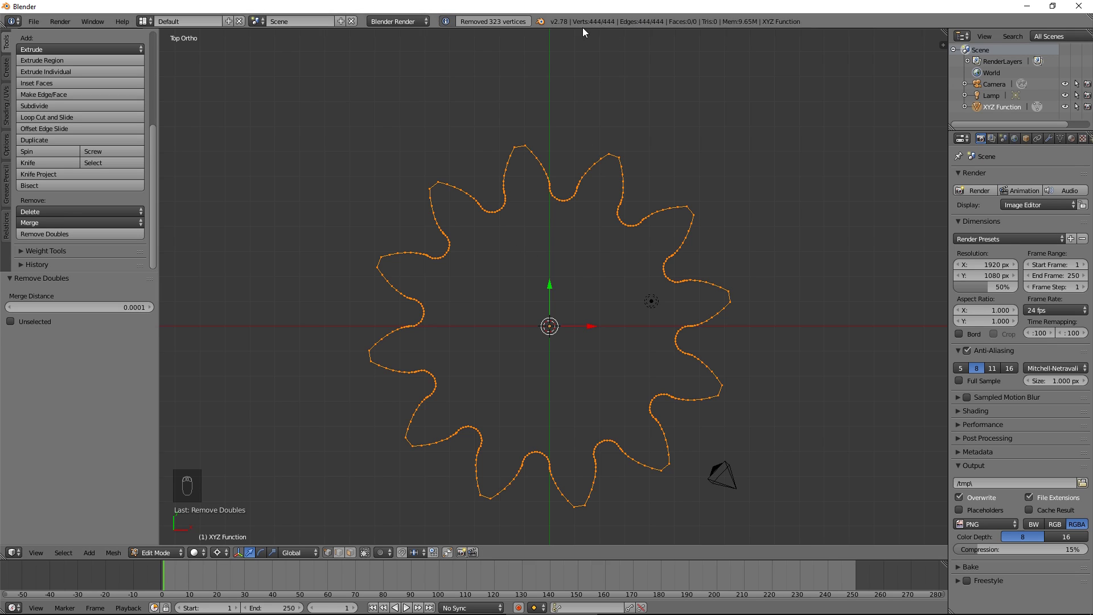
Add a 444-vertex circle at the gear centre and scale it up inside the teeth
key(shift+a)
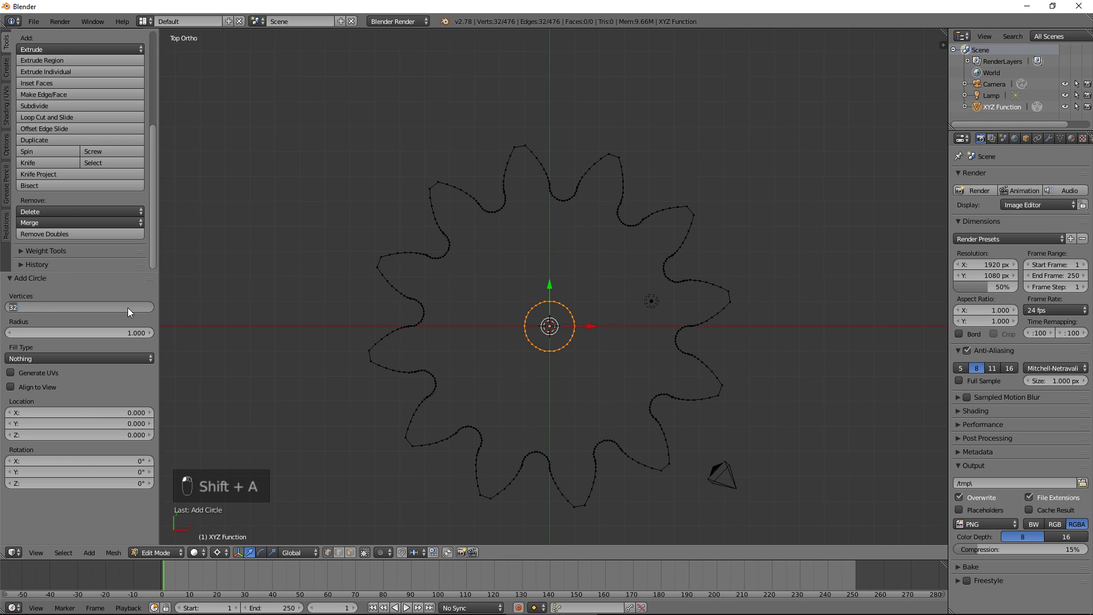
key(4)
key(s)
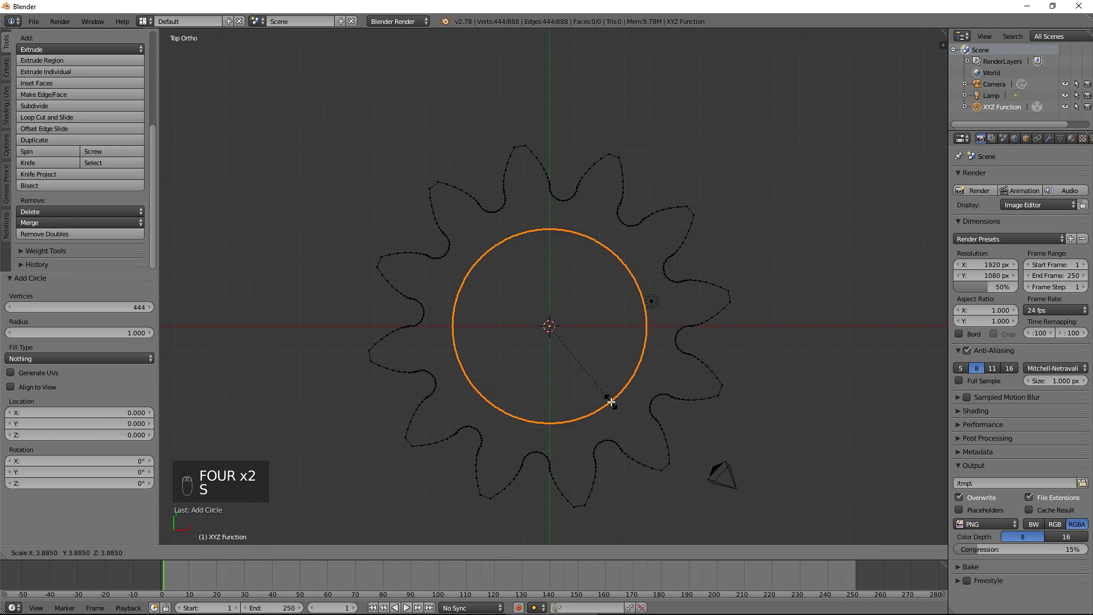
Bridge the circle to the toothed outline with faces, giving a flat gear with a central hole
key(a)
key(a)
key(w)
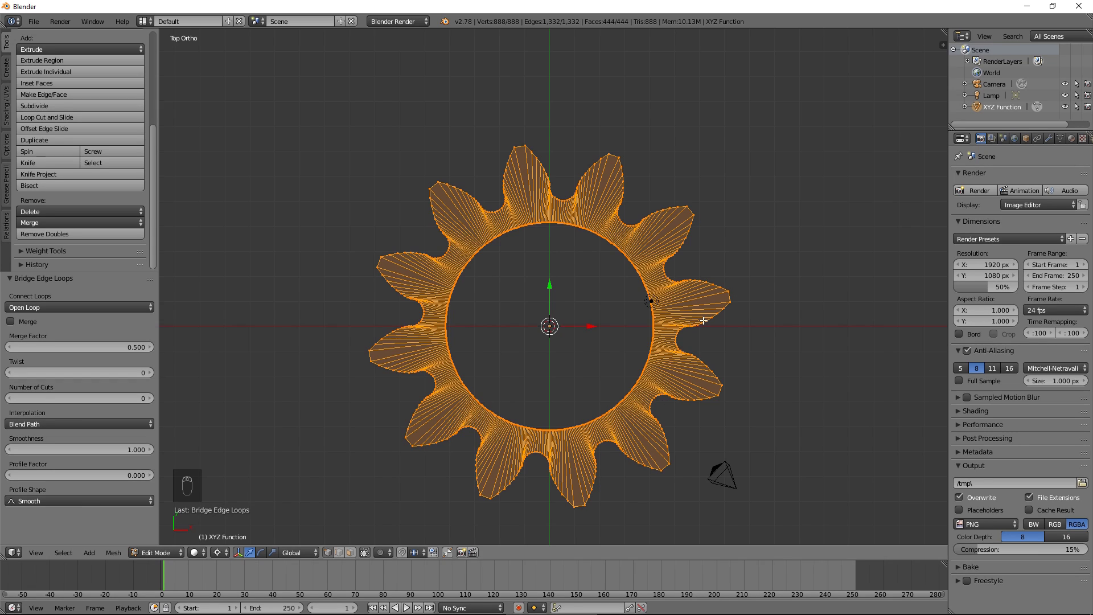
key(Tab)
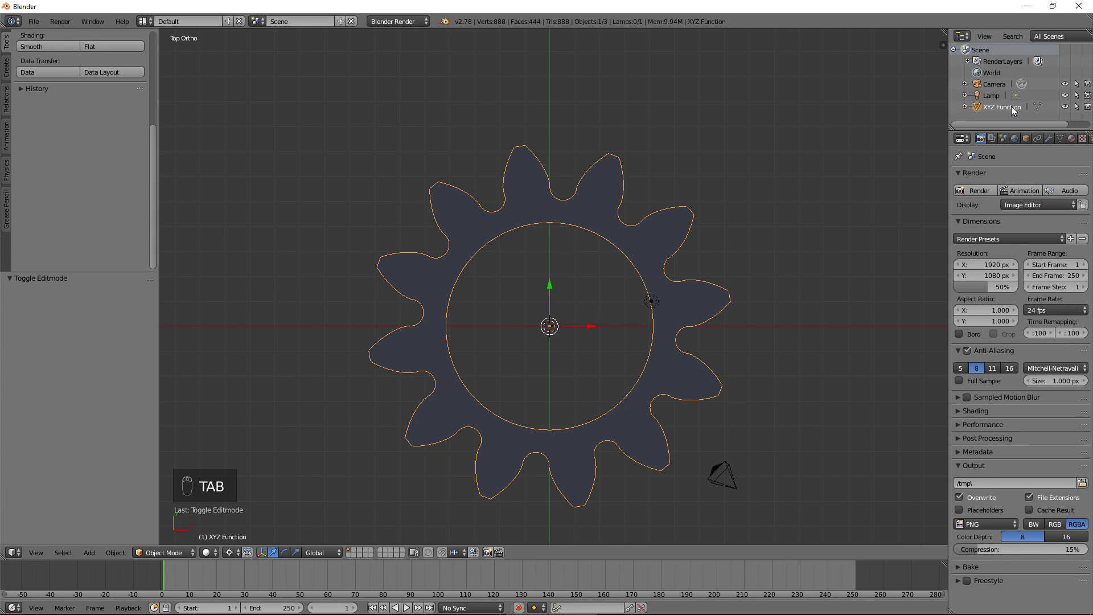
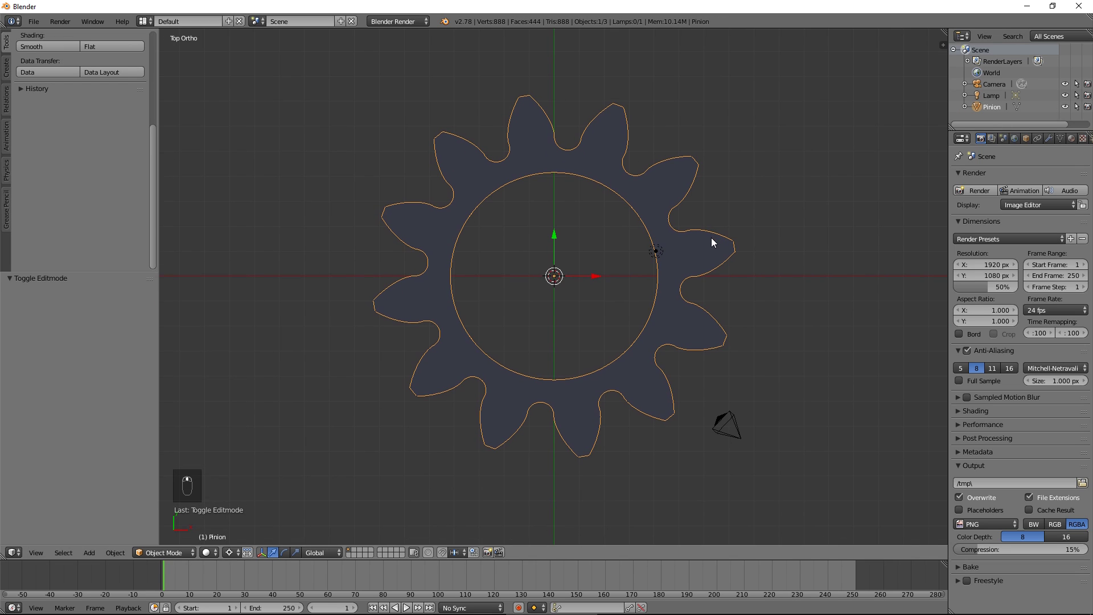
Rename the gear object to Pinion and add a Single Vert mesh at the scene centre
key(shift+a)
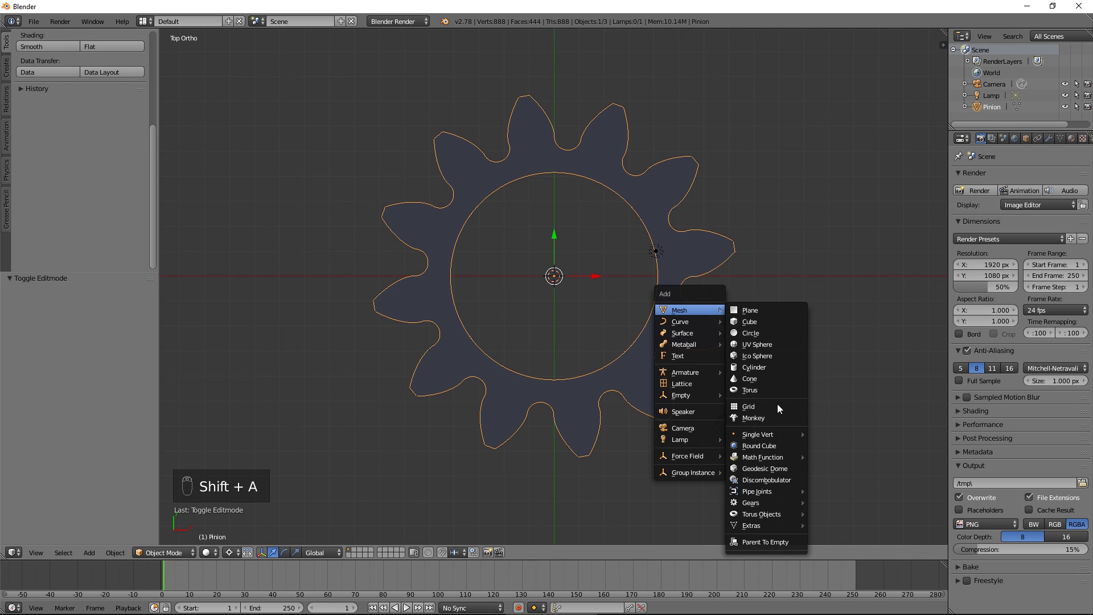
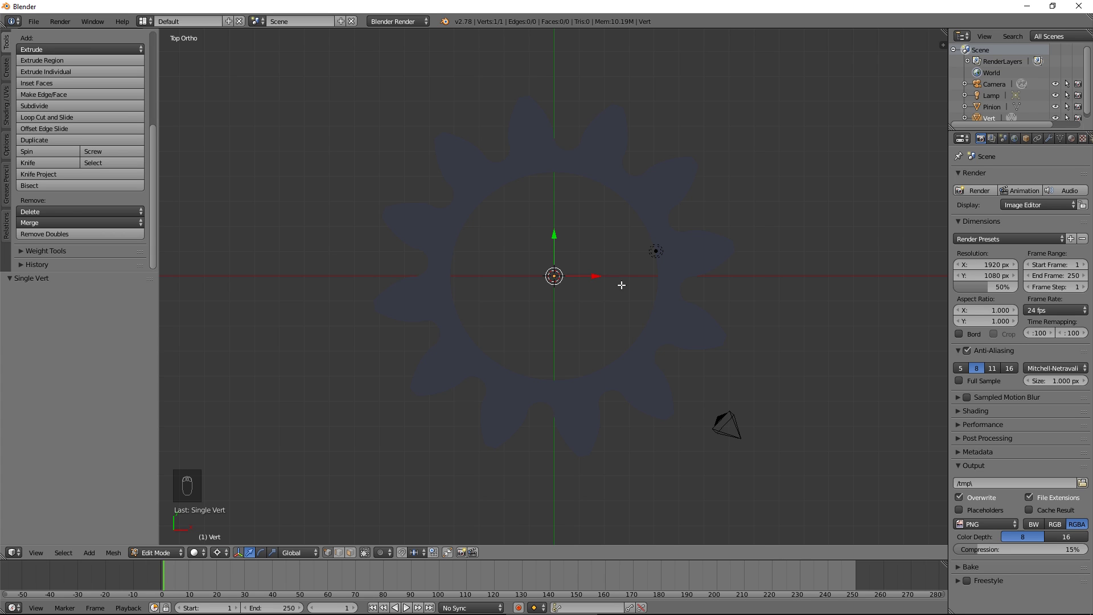
Extrude a flank edge below the centre, tilt it -20 degrees about Z and extend a short flat top
key(e)
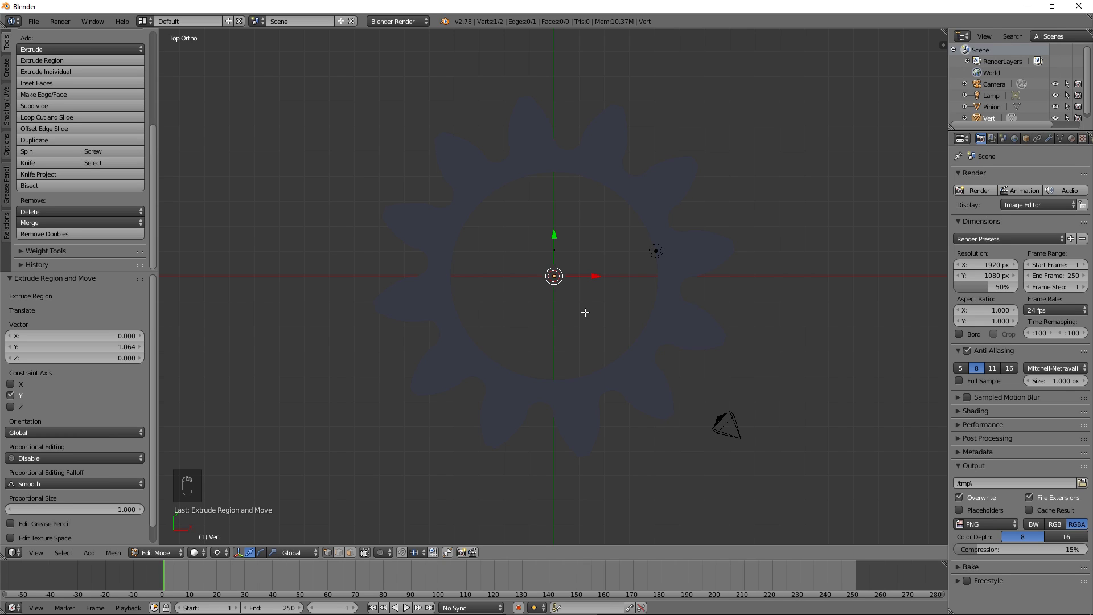
key(g)
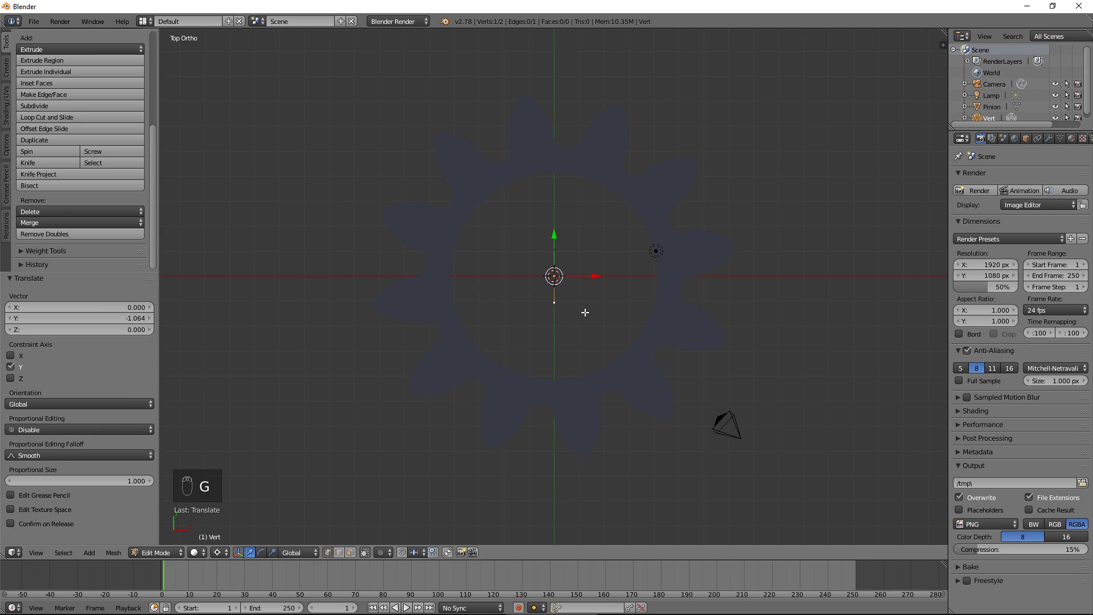
key(a)
key(a)
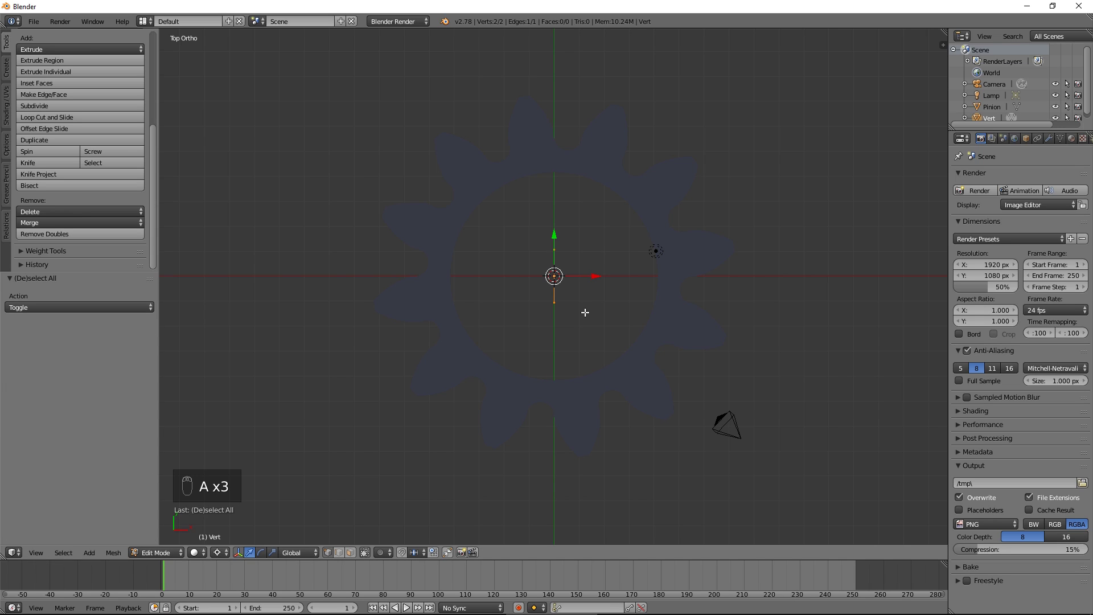
key(r)
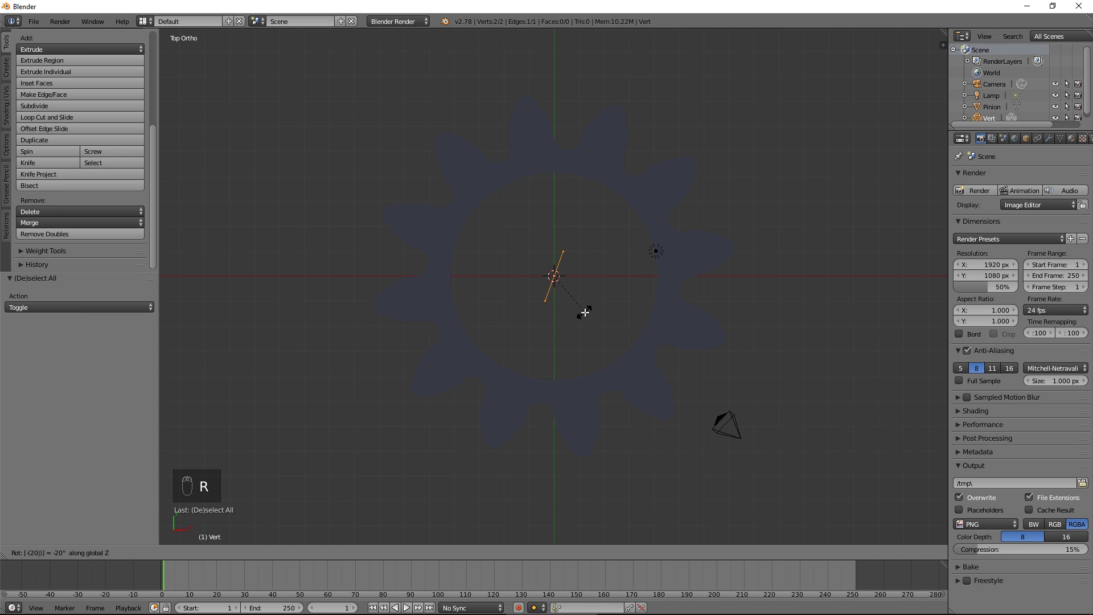
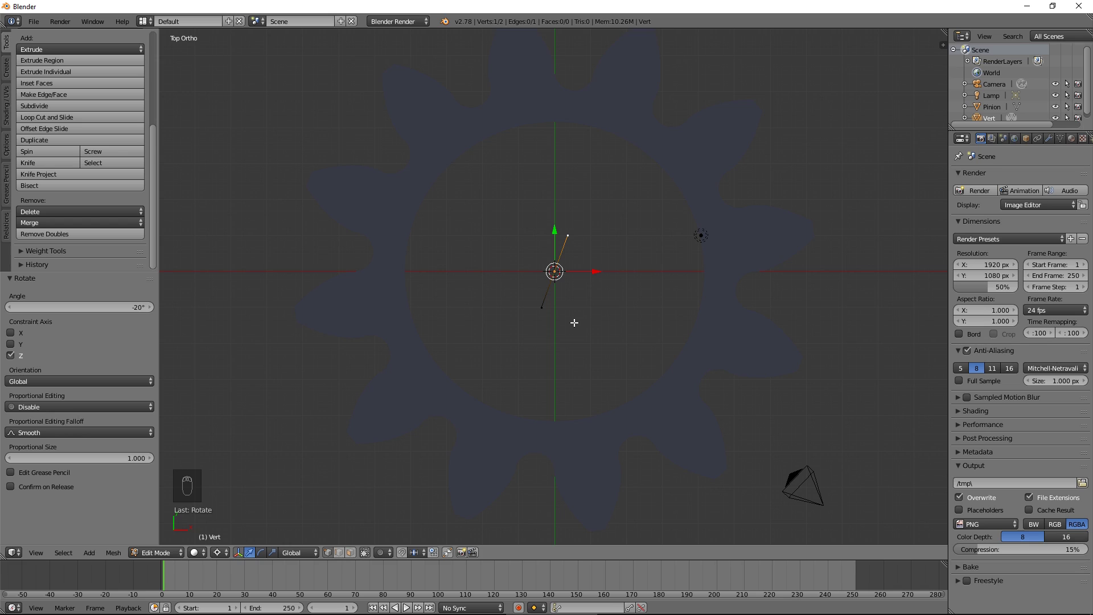
key(e)
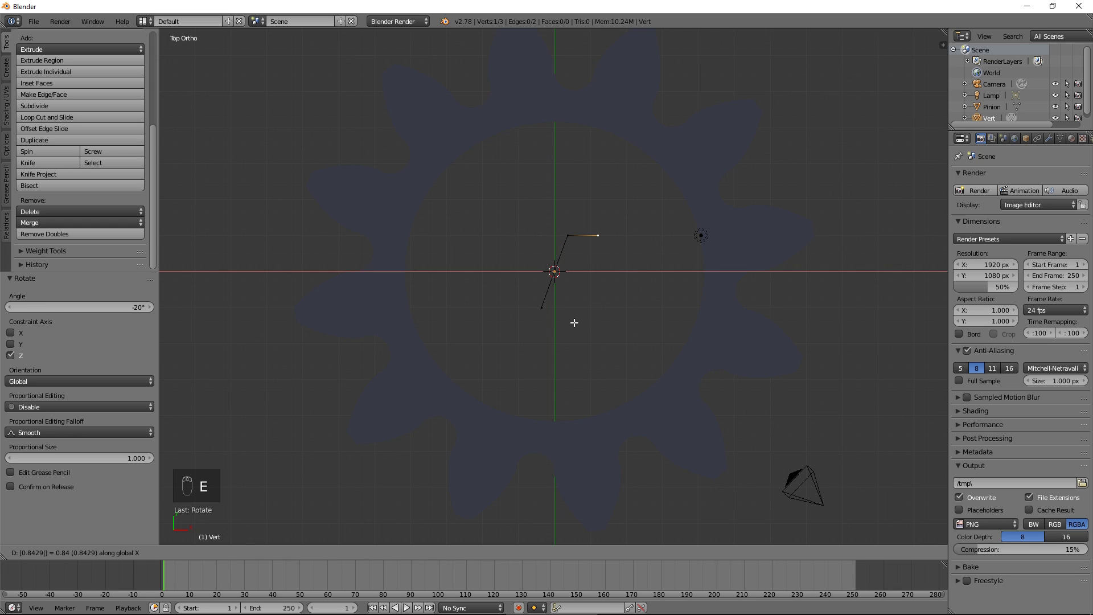
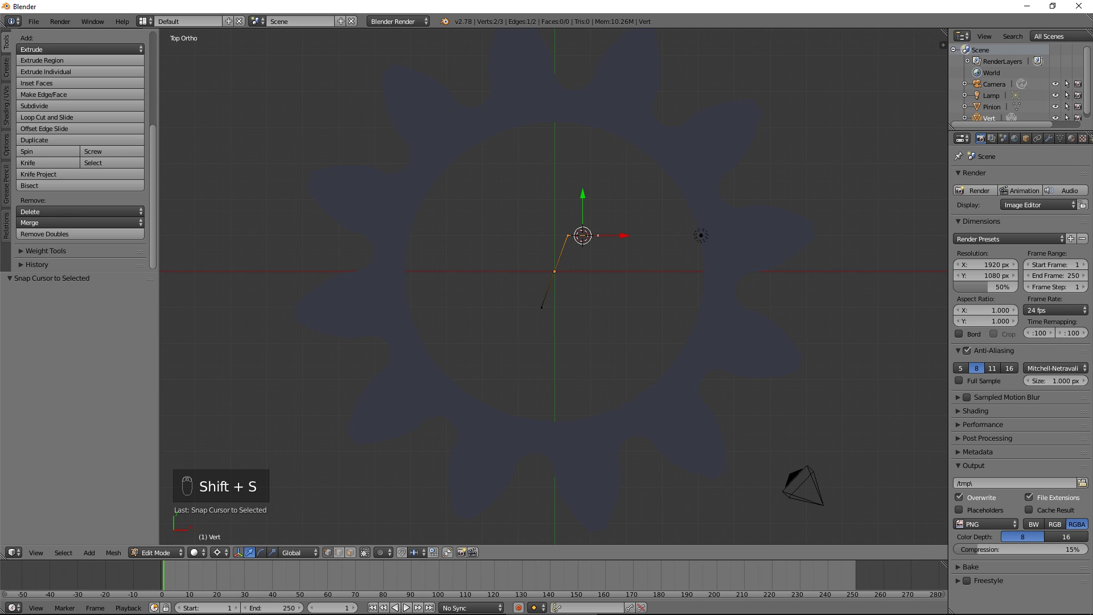
Duplicate the flank profile and mirror it on X by -1 to form the opposite flank
key(a)
key(a)
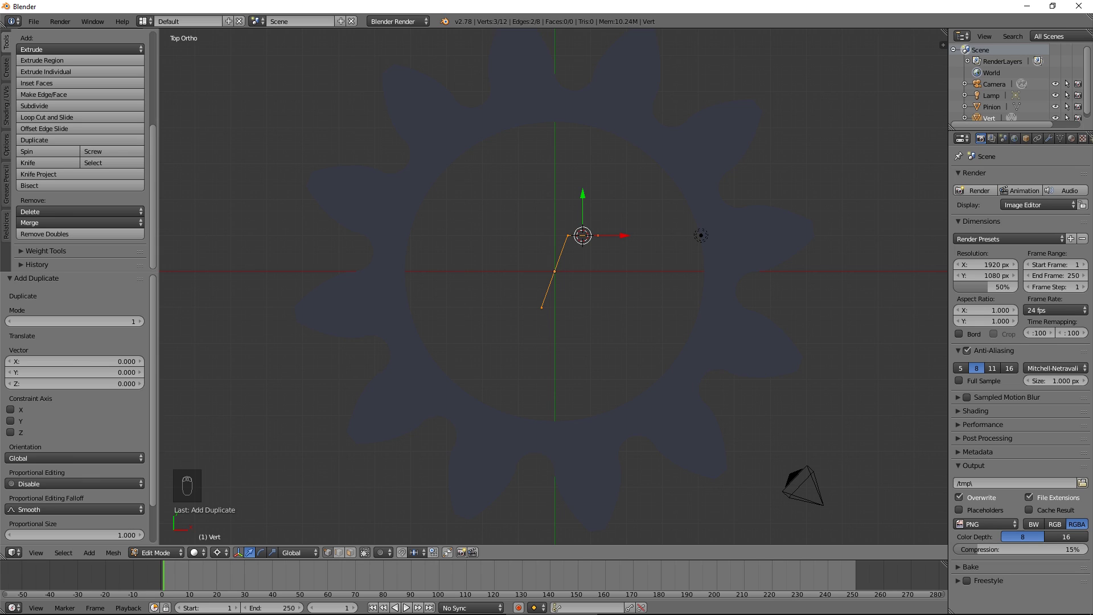
key(s)
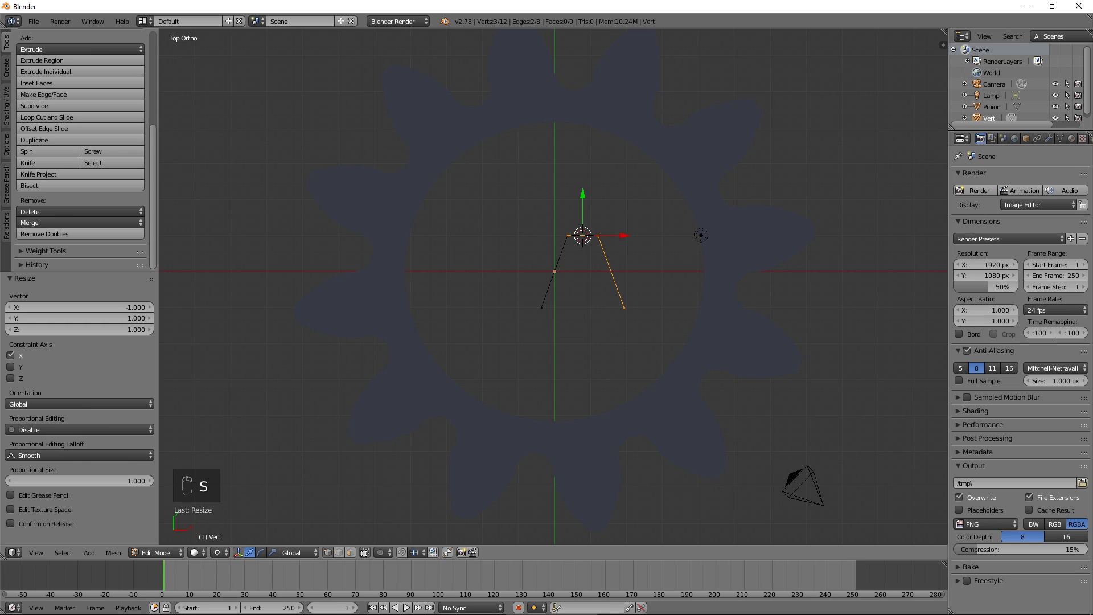
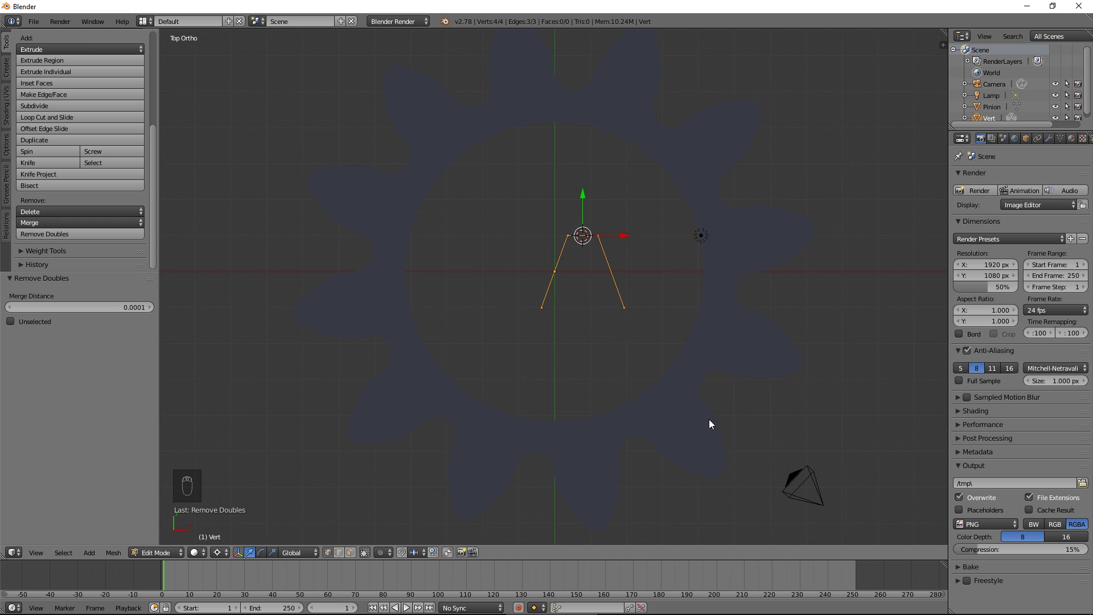
Merge the flanks into one trapezoid tooth, copy it 3.142 along X and set the cursor in the root gap
key(shift+d)
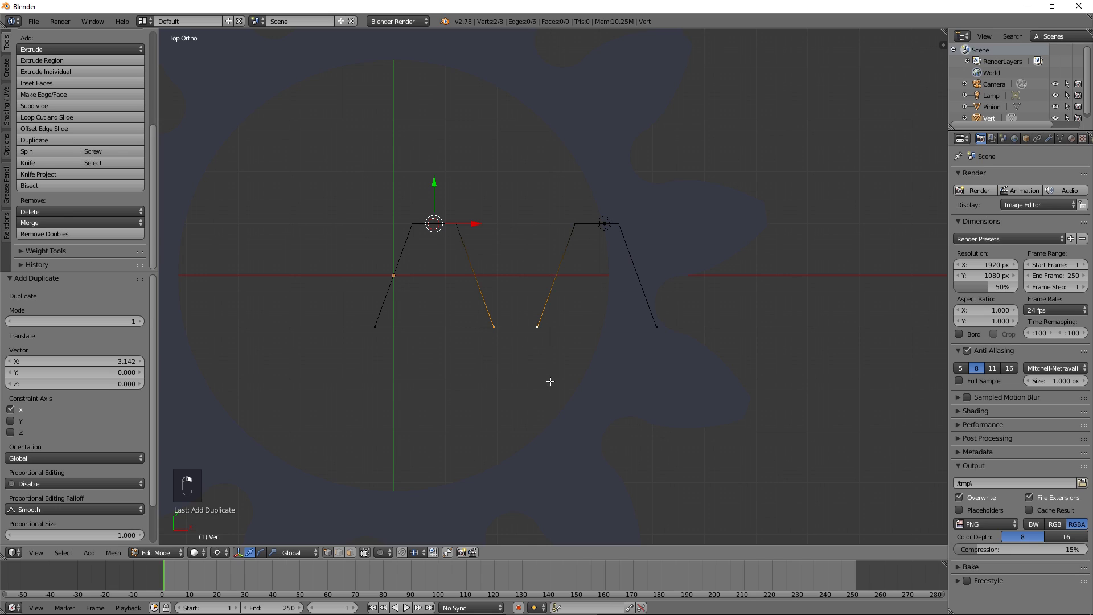
key(shift+s)
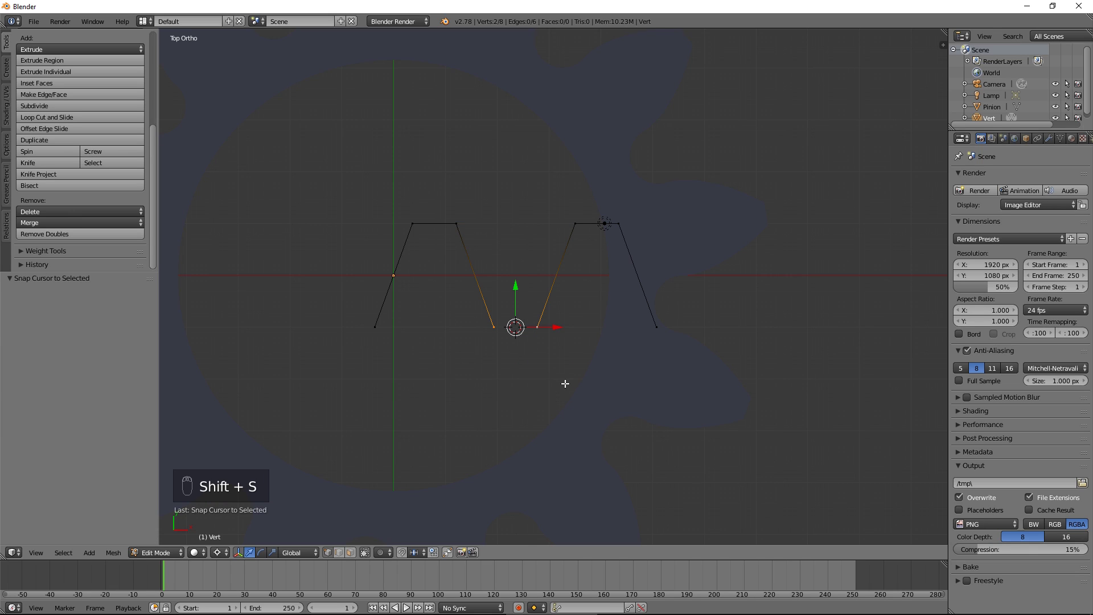
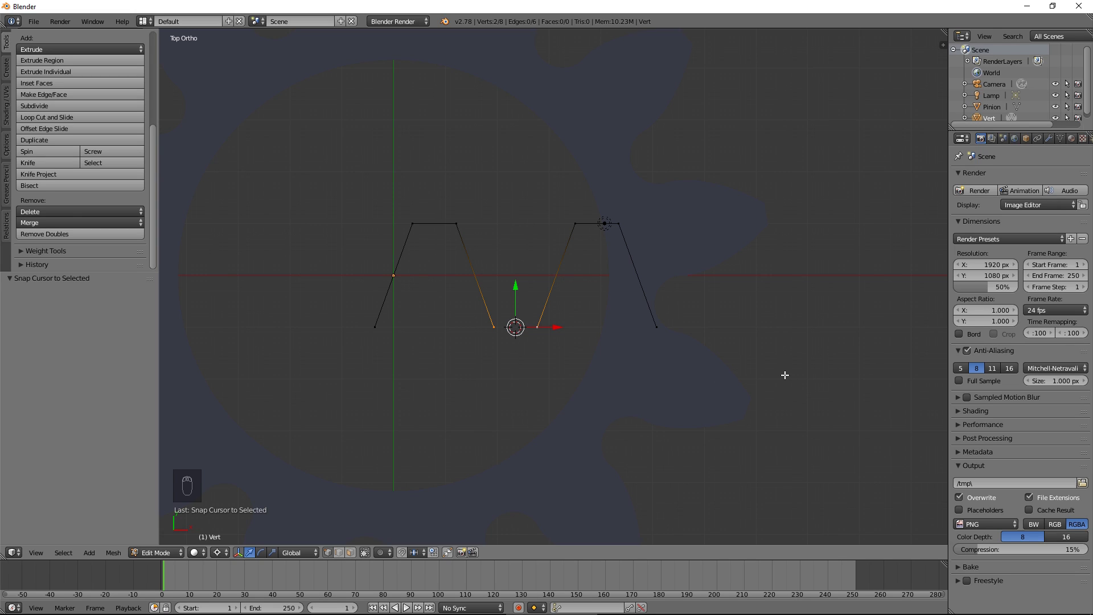
Set the cursor Y in the sidebar, round the root gap with an arc and duplicate the tooth along X into a rack
key(n)
middle_click(899, 227)
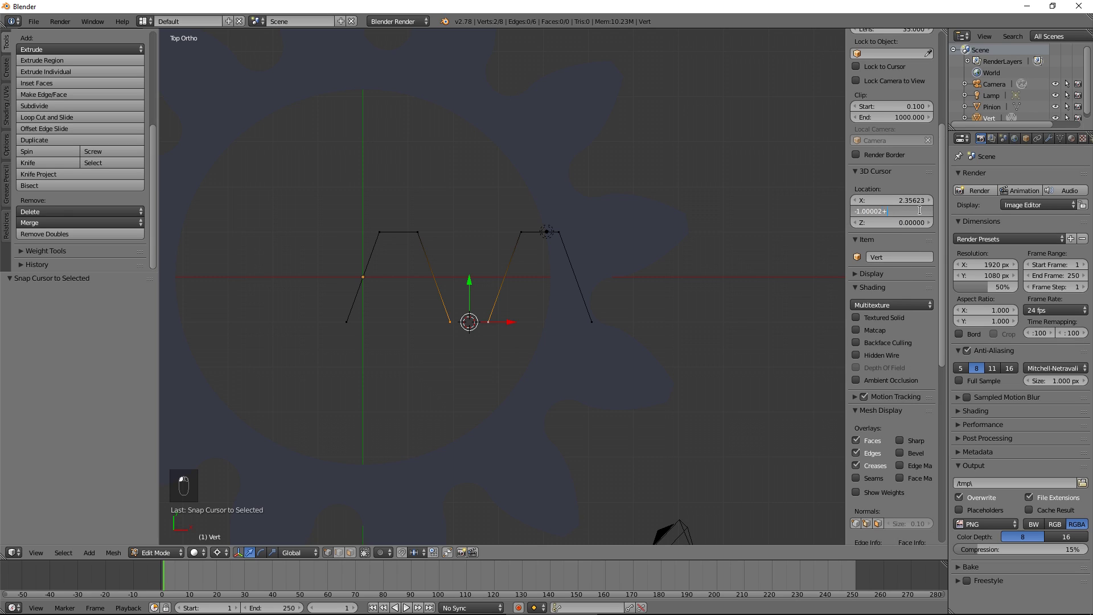
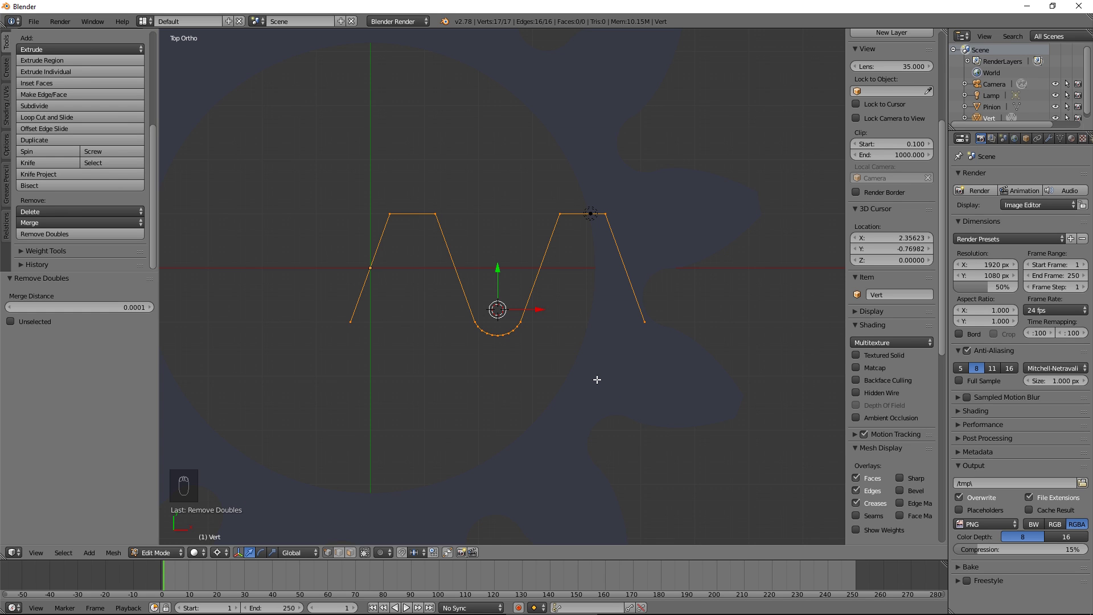
key(shift+d)
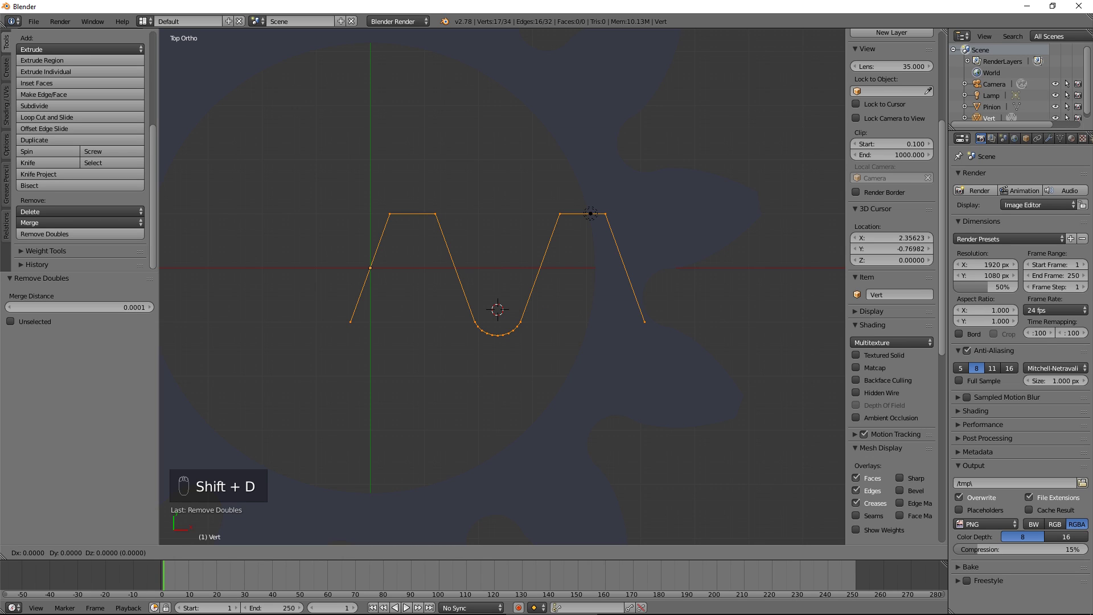
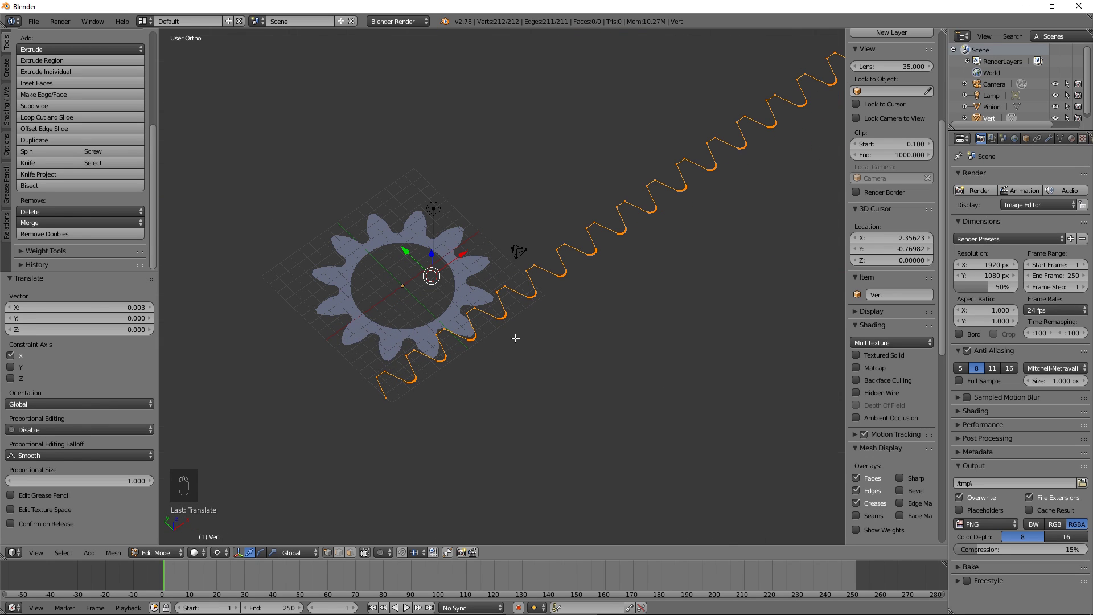
Extrude the rack outline into a band and flatten its lower edge into a straight base
key(e)
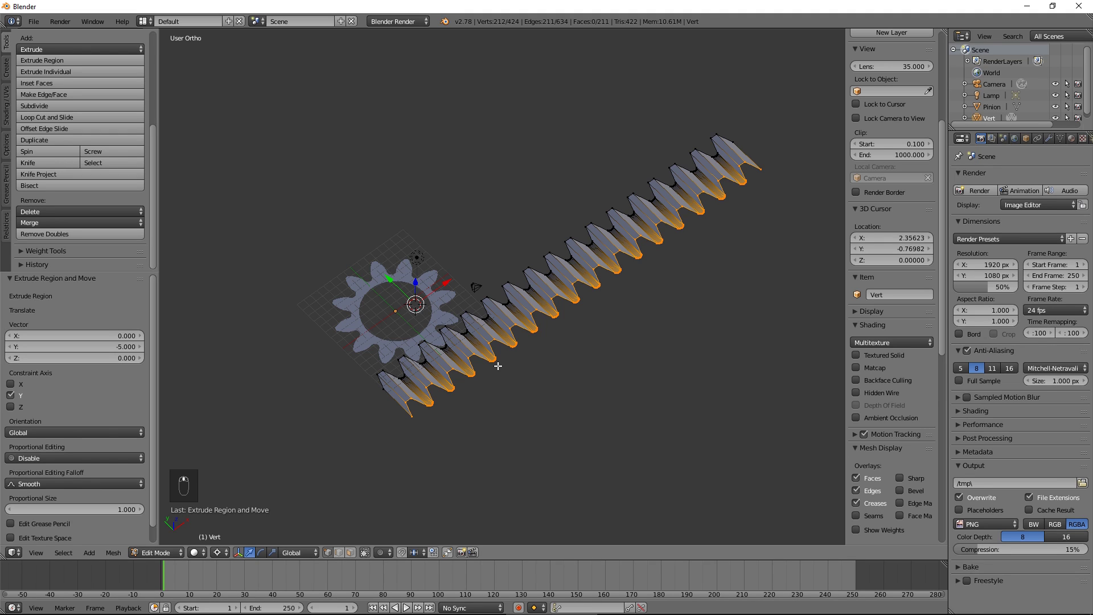
key(shift+s)
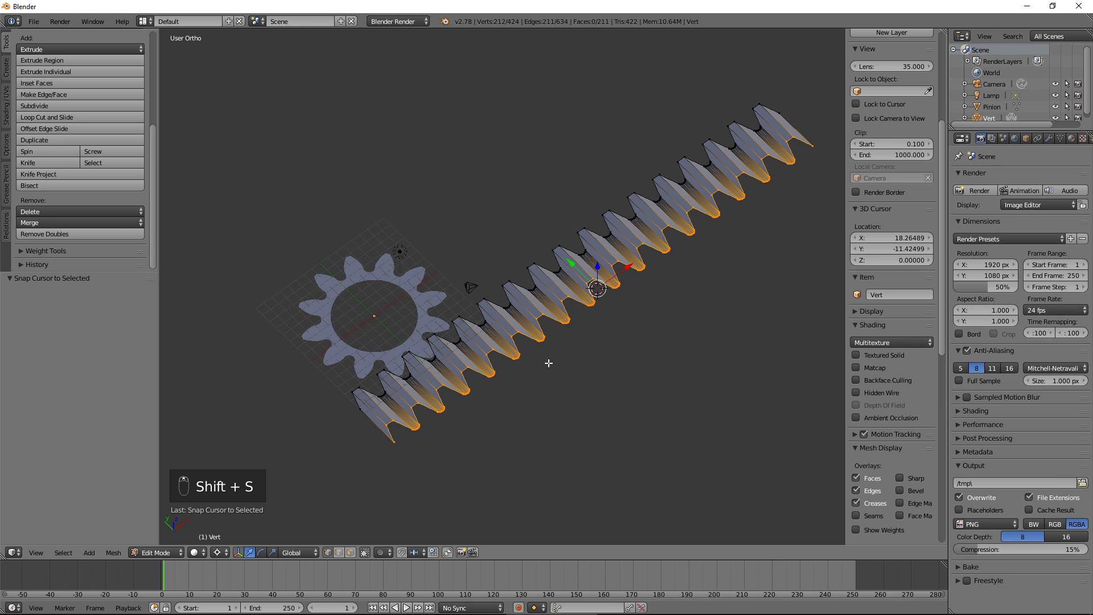
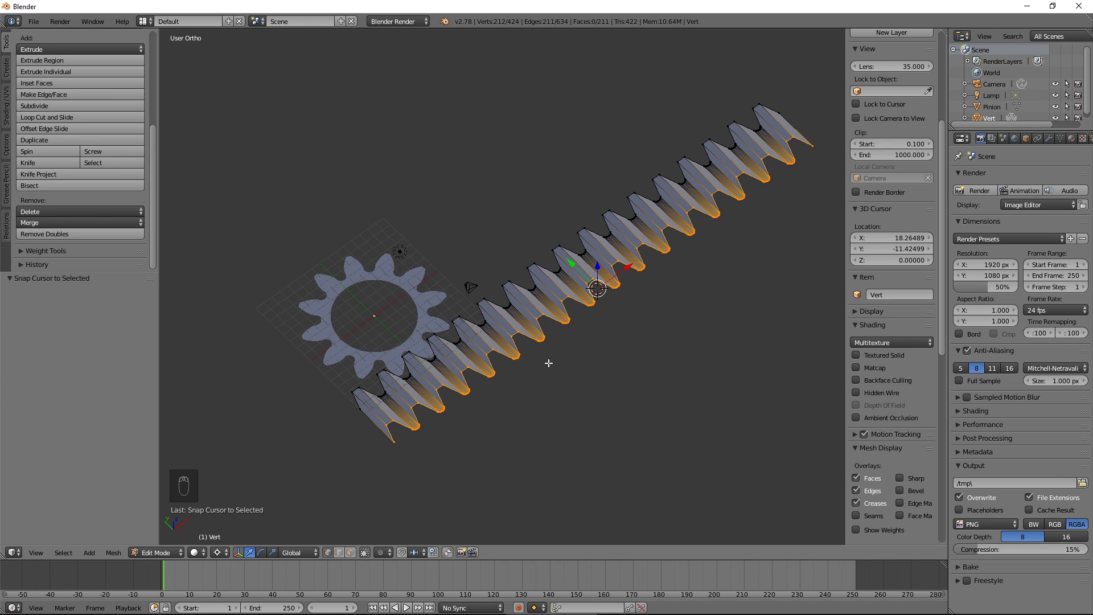
key(s)
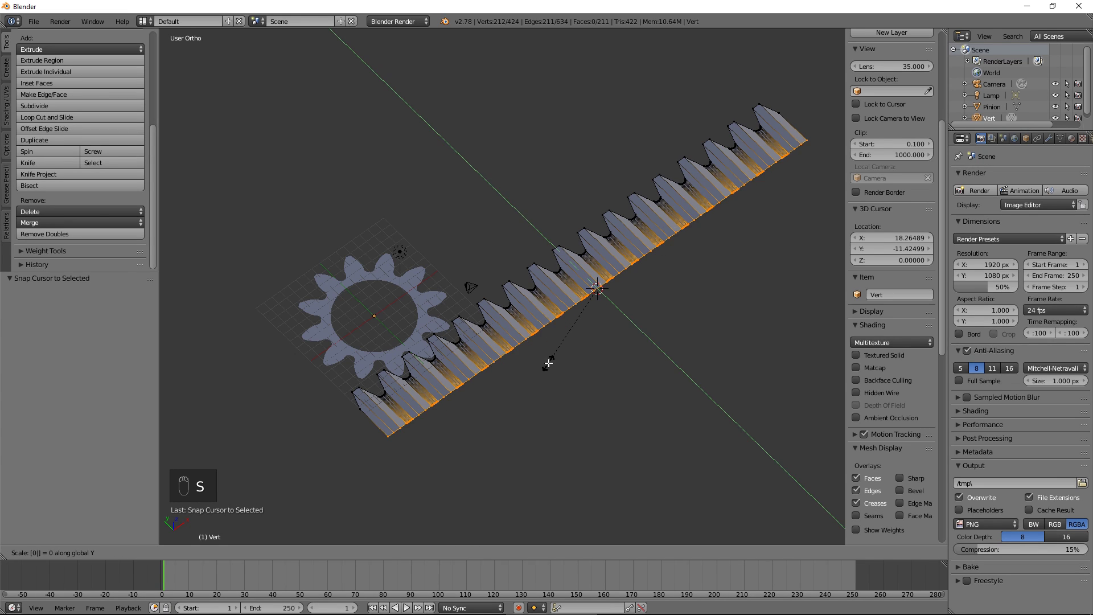
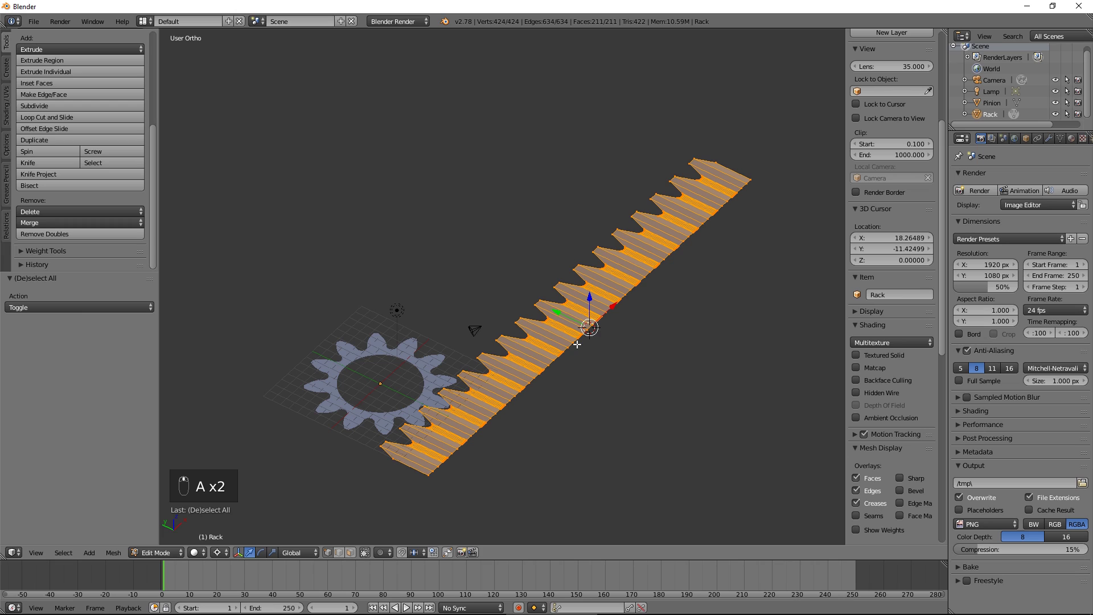
Extrude the rack 5 units along Z and recalculate its normals outward
key(e)
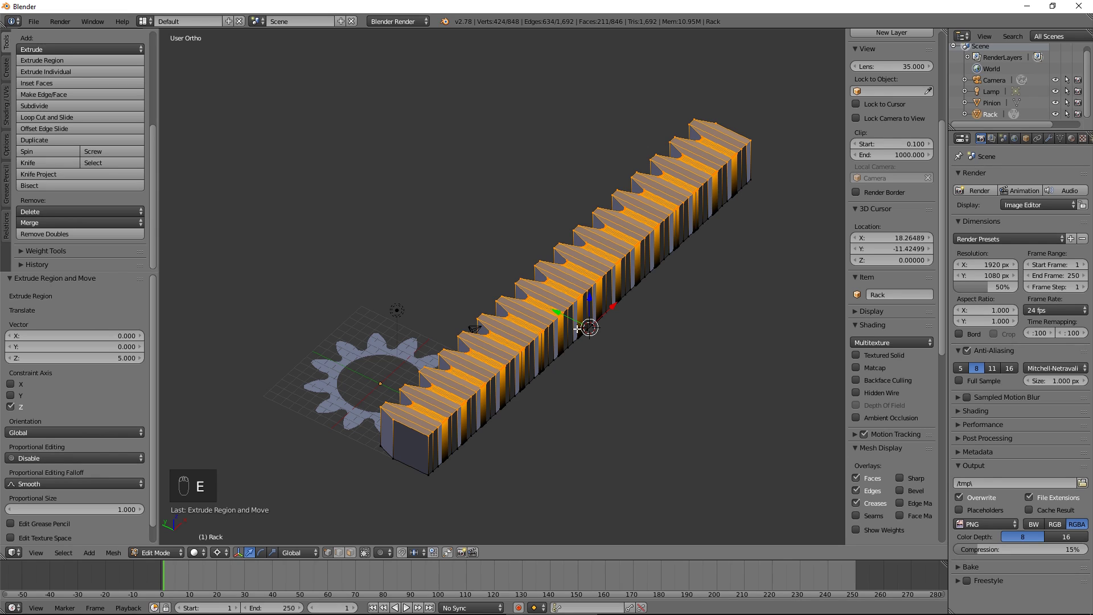
key(a)
key(a)
key(ctrl+n)
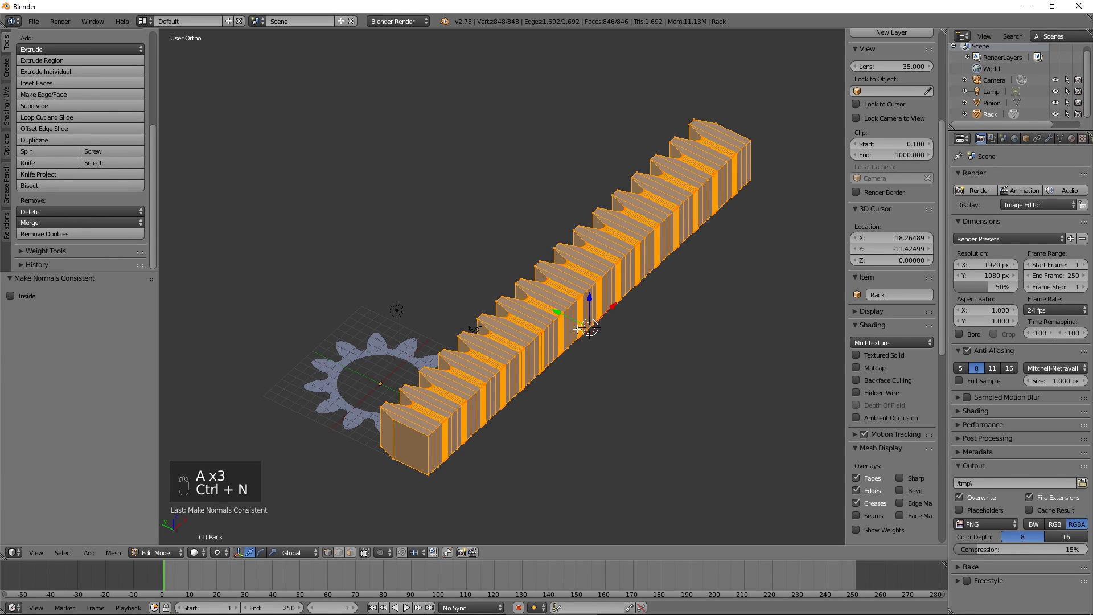
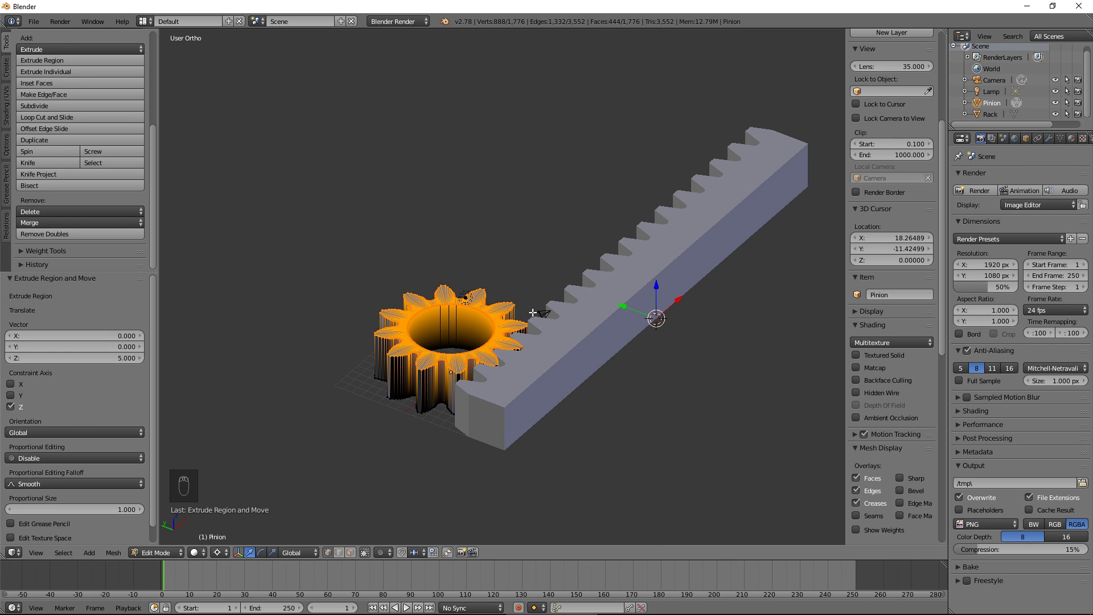
Recalculate the extruded pinion's normals outward and return to Object Mode
key(a)
key(a)
key(ctrl+n)
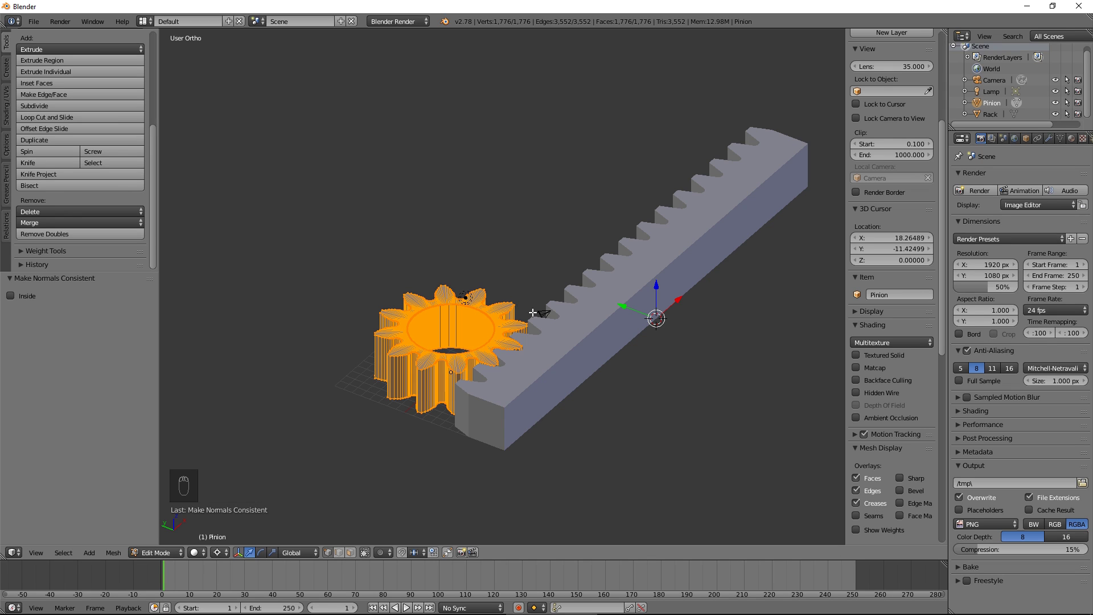
key(Tab)
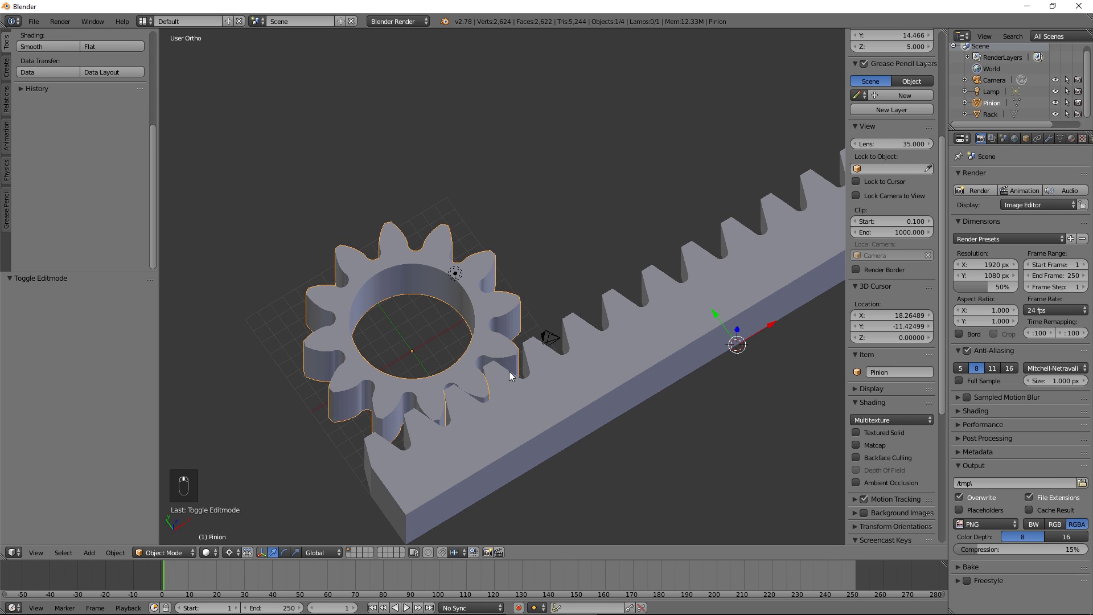
Add a cylinder named Axis at the pinion's centre
key(shift+c)
middle_click(486, 365)
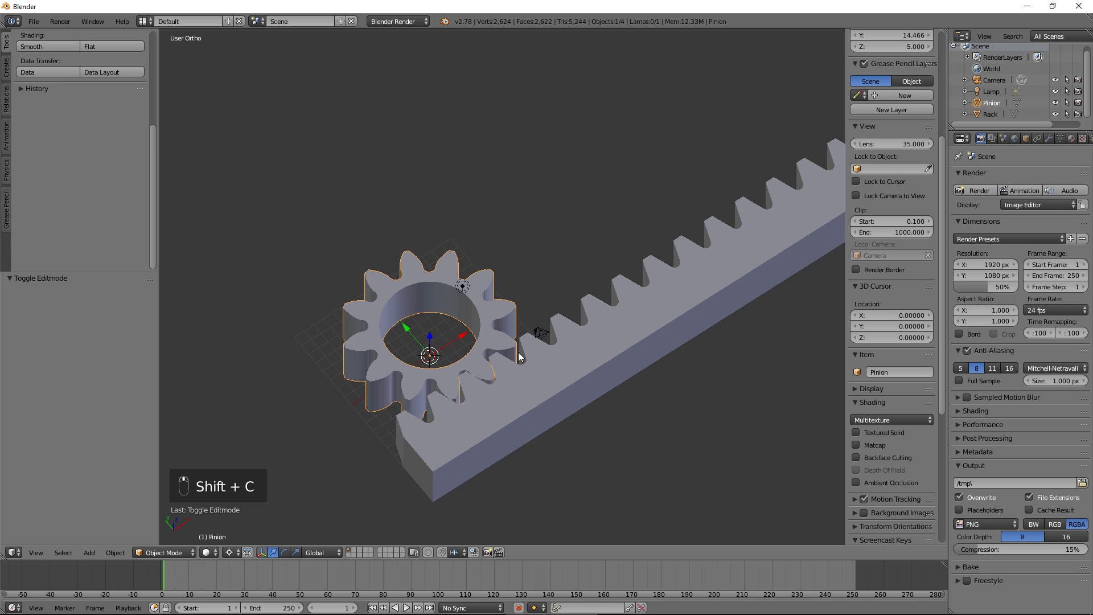
key(shift+a)
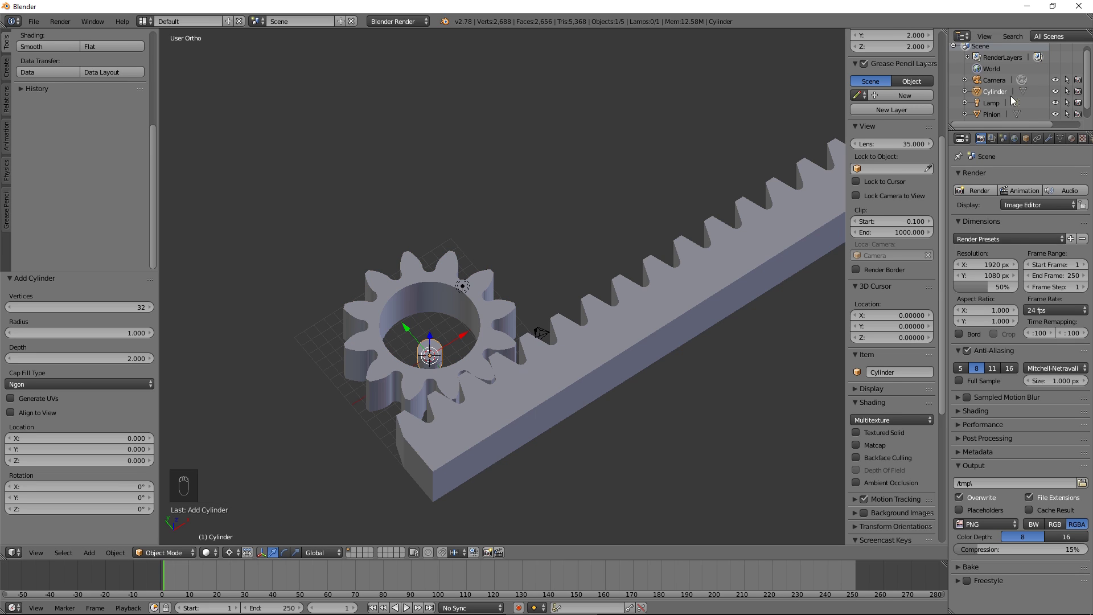
drag(1009, 100, 667, 308)
Add an arrows empty at the centre and raise it along Z above the gear
key(shift+a)
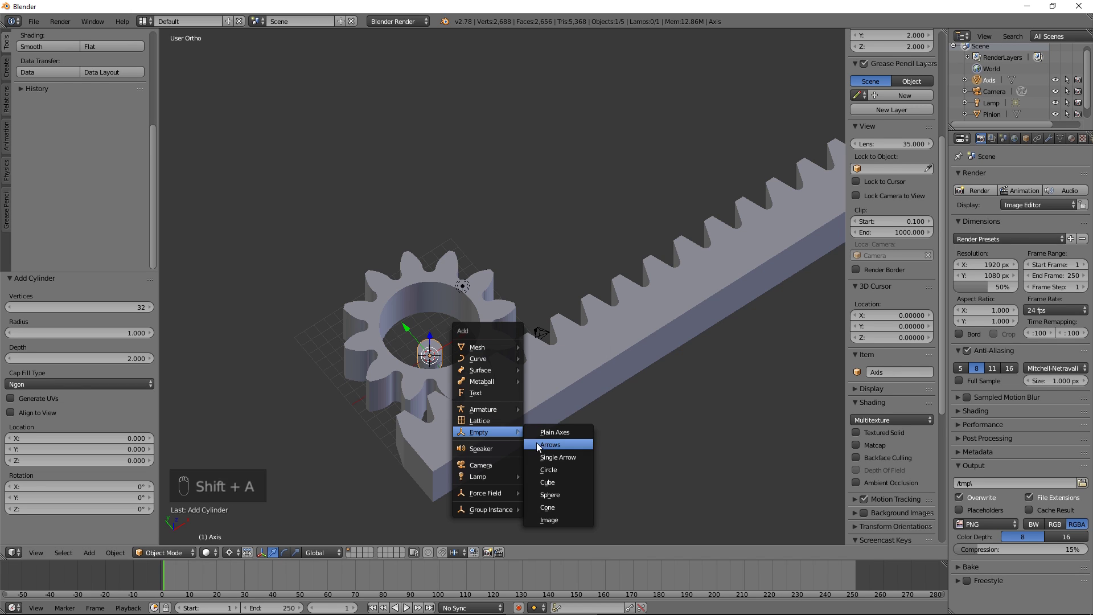
key(s)
key(g)
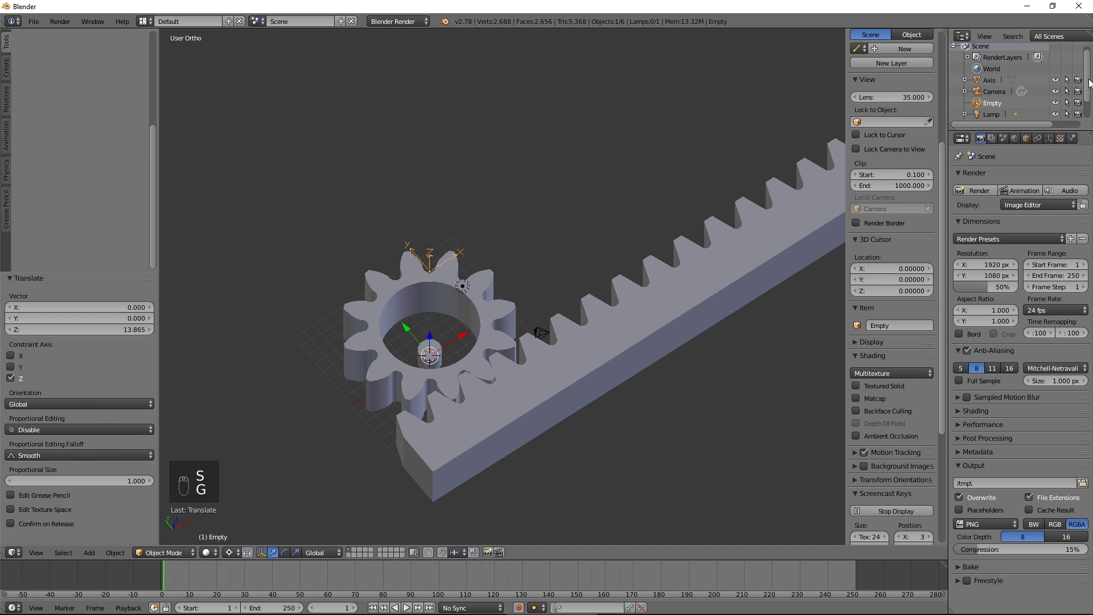
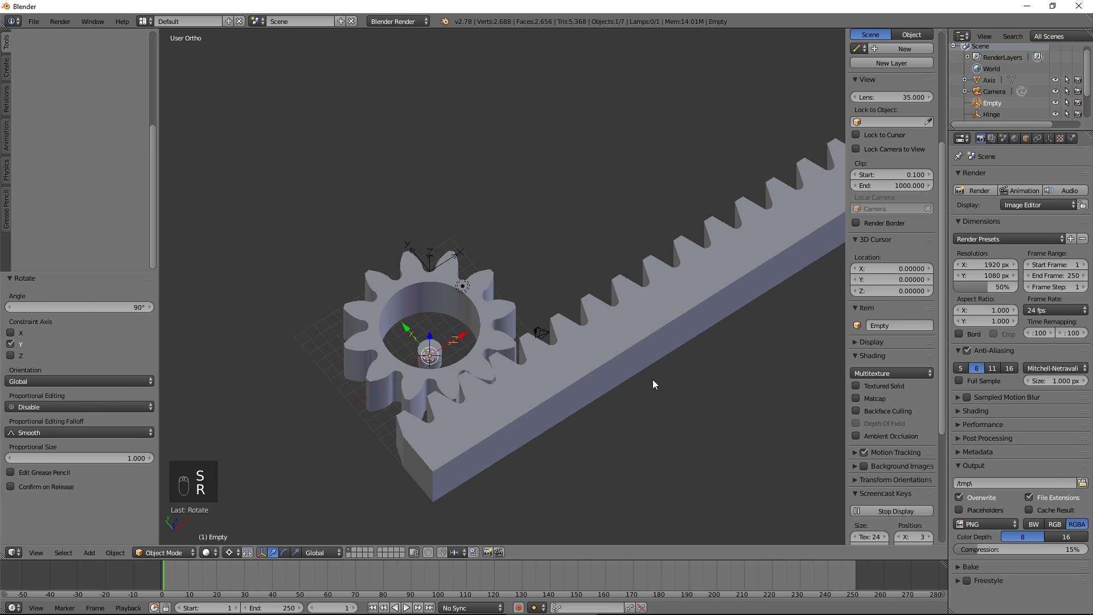
Place the Motor empty above the pinion and add a scaled Slider empty out along the rack
key(g)
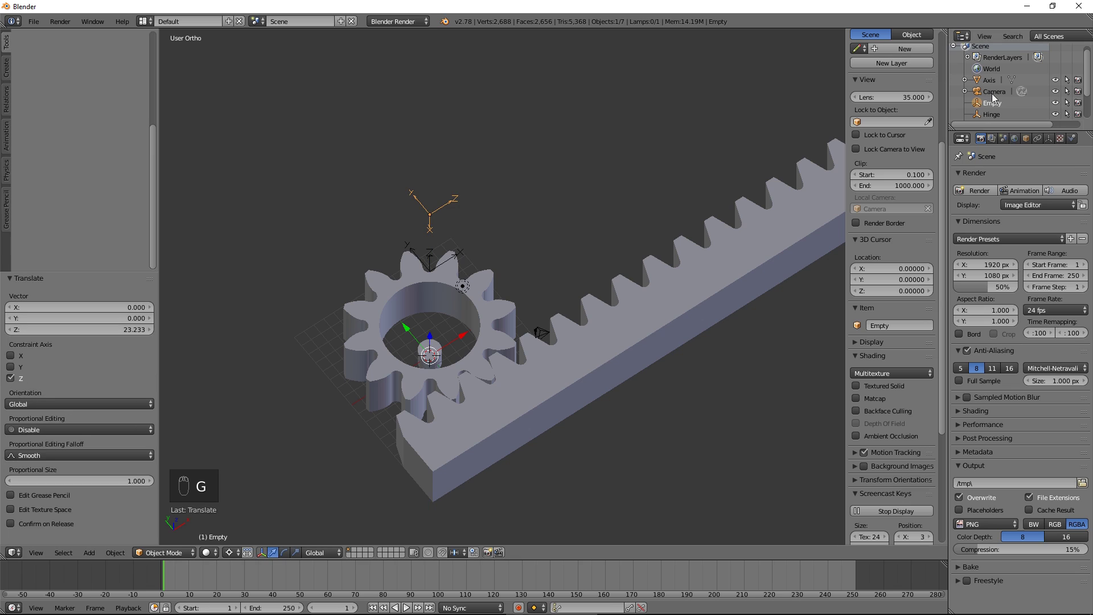
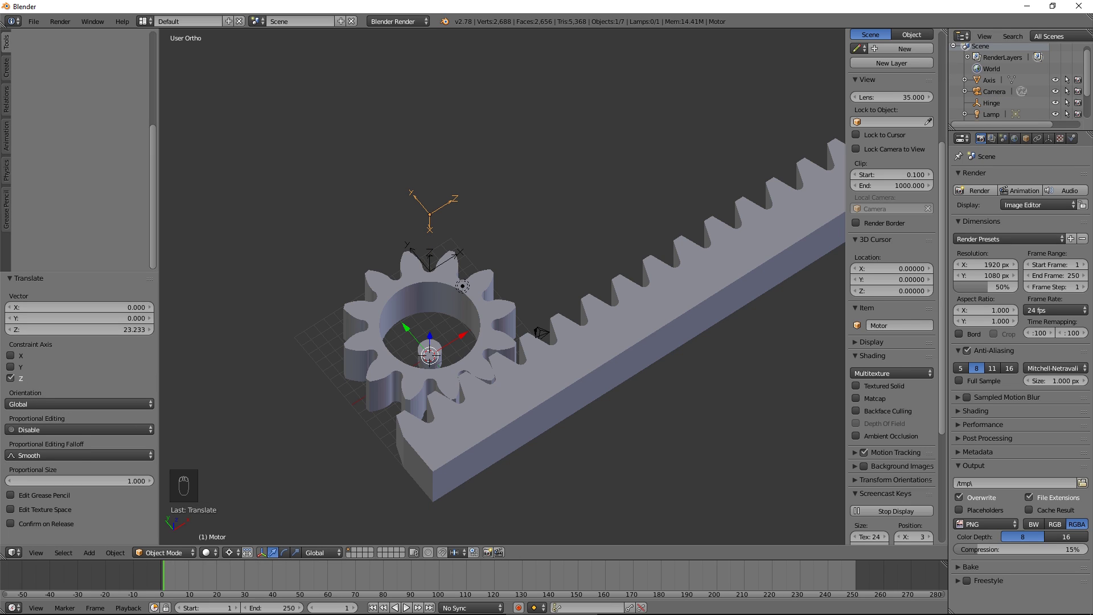
key(shift+a)
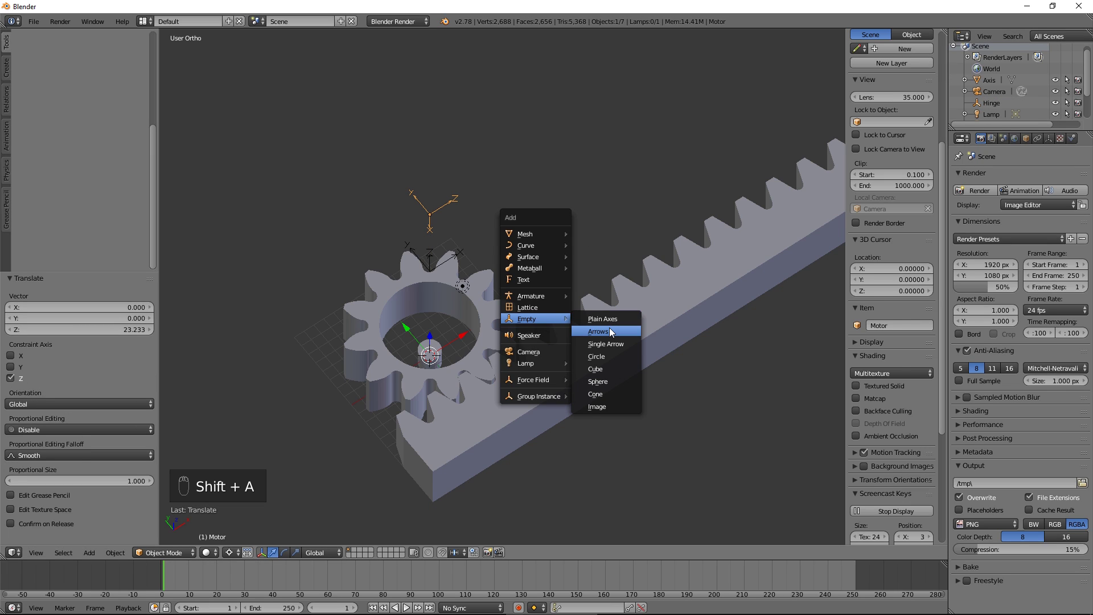
key(s)
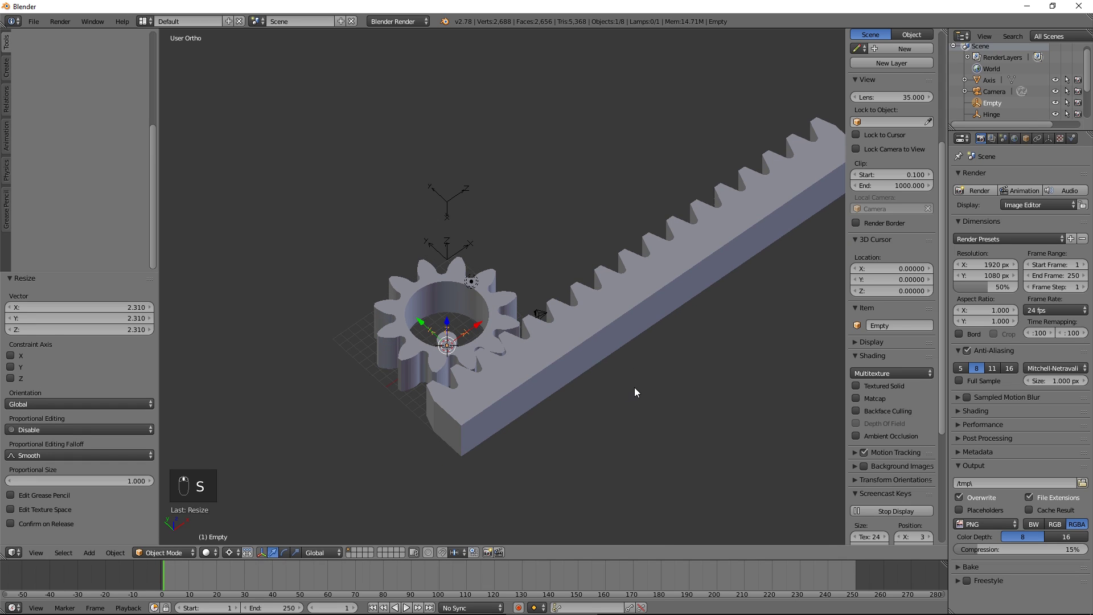
key(g)
click(642, 396)
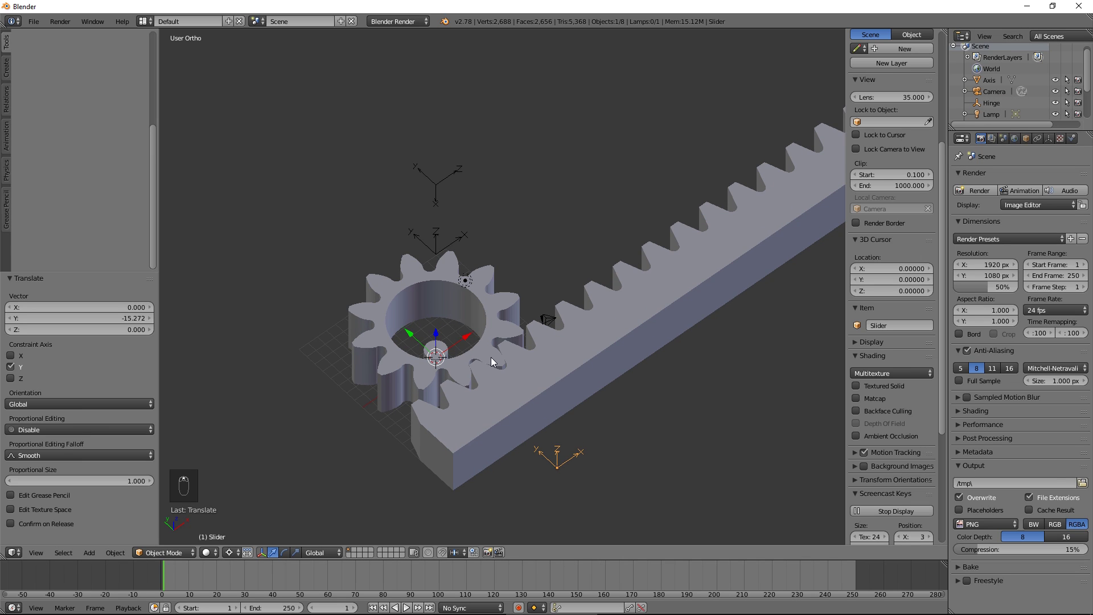
Make the Pinion an active rigid body
click(495, 339)
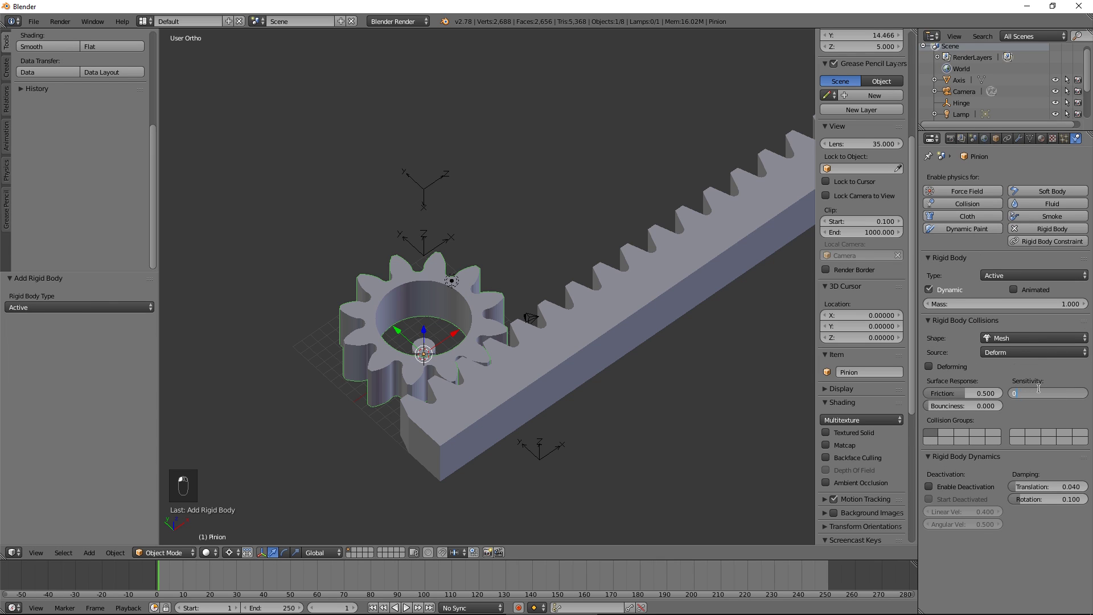
Make the Rack an active rigid body, the Axis a passive one, and select the Hinge empty
key(ctrl+x)
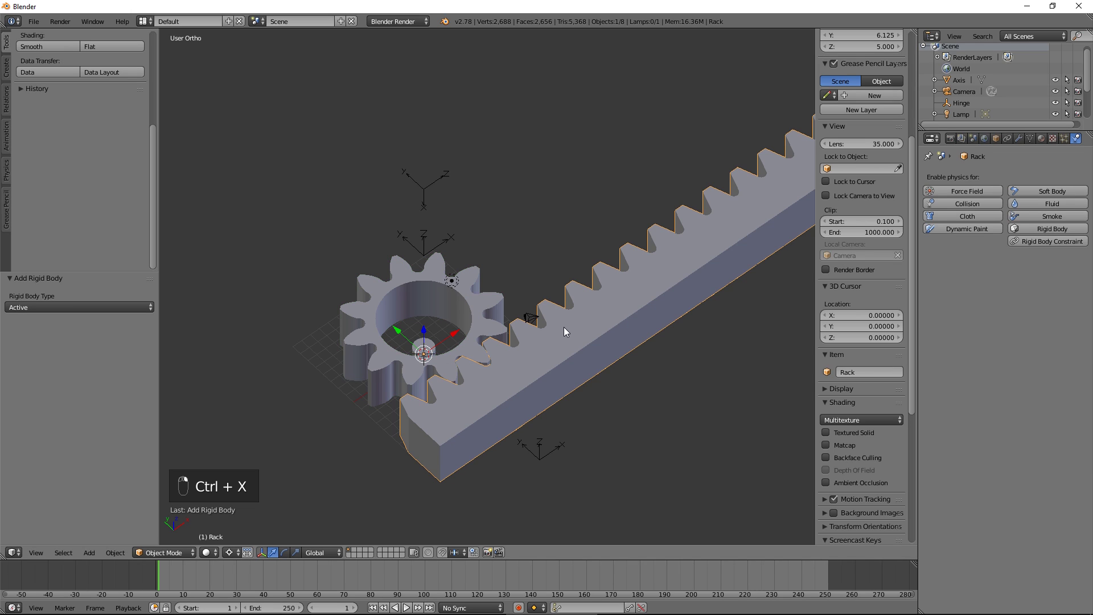
middle_click(1055, 239)
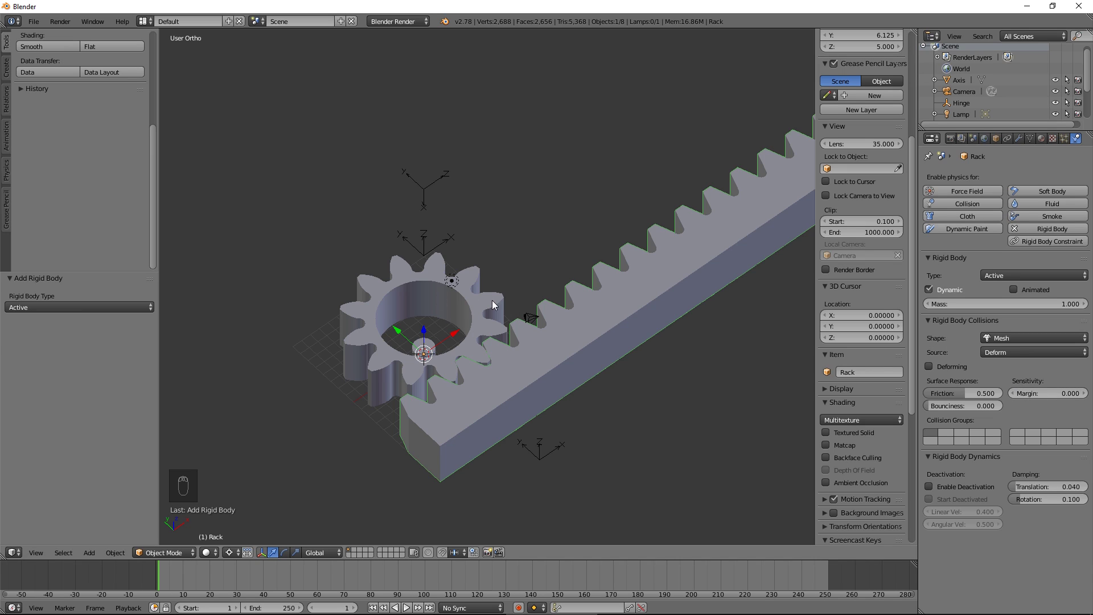
right_click(423, 347)
middle_click(1043, 233)
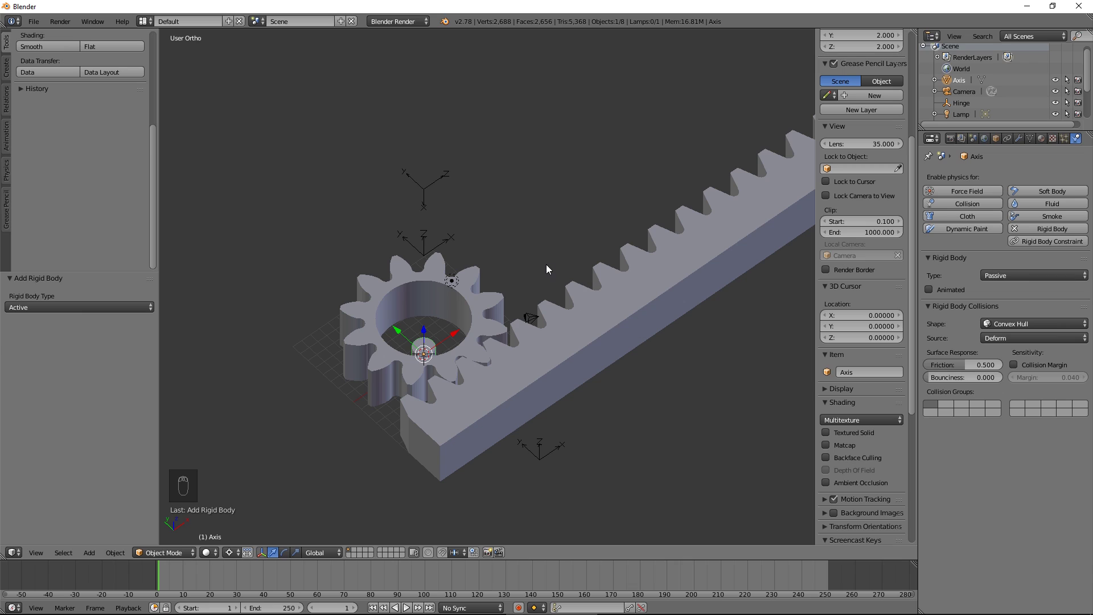
right_click(431, 251)
Set the Hinge empty's constraint to Hinge linking Pinion and Axis
middle_click(1056, 197)
drag(1013, 225, 1077, 238)
drag(1092, 258, 471, 336)
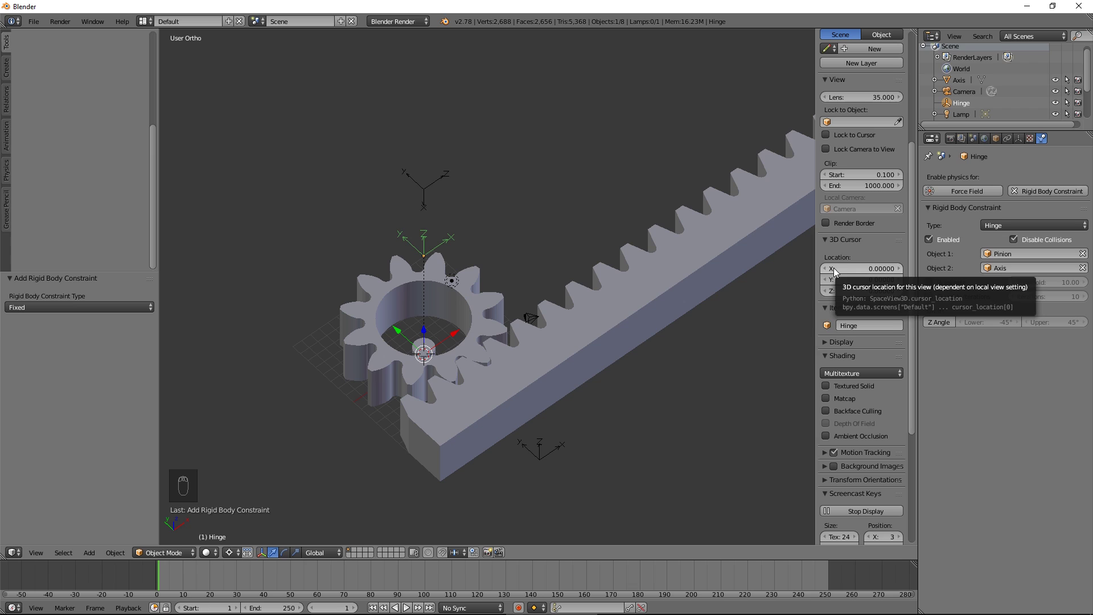
Give the Motor empty a Motor constraint with the angular motor enabled
middle_click(1054, 196)
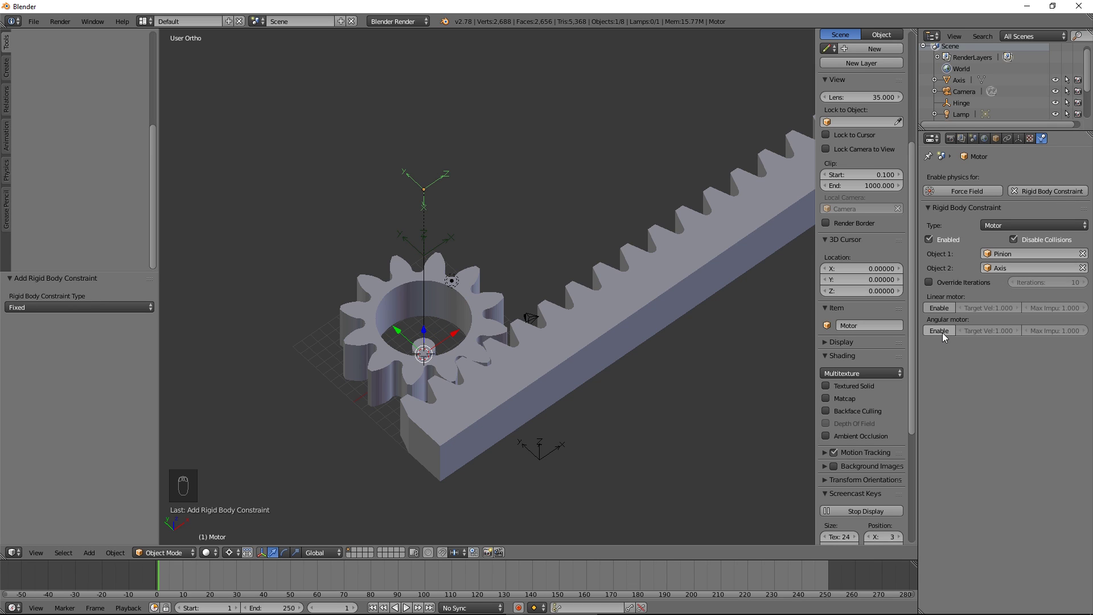
drag(581, 331, 554, 461)
Give the Slider empty a Slider constraint linking Rack and Axis
right_click(553, 461)
middle_click(1068, 198)
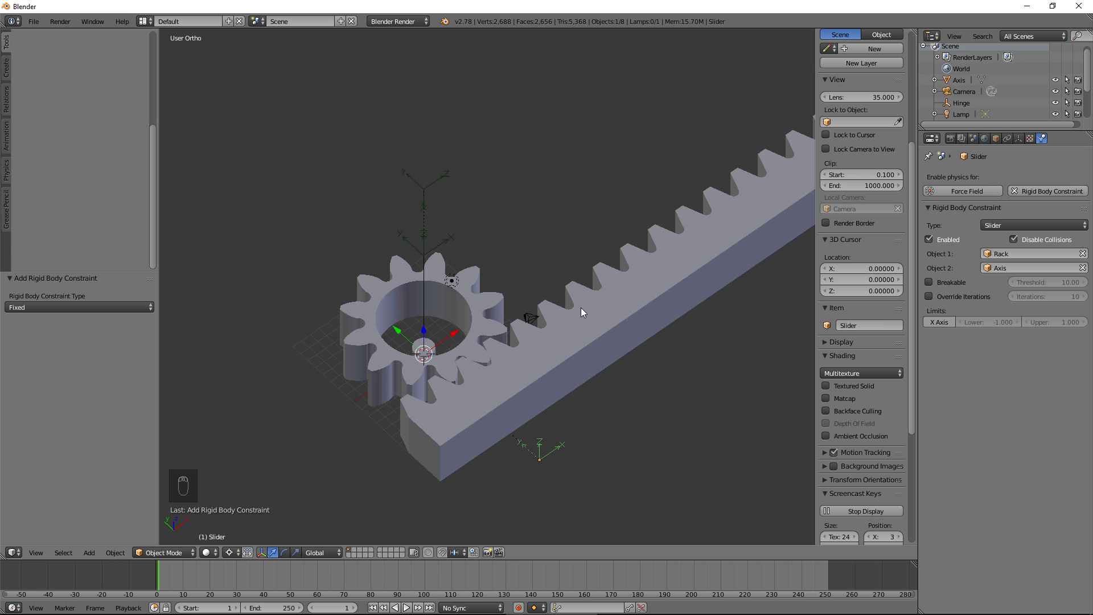
middle_click(421, 579)
key(ctrl+x)
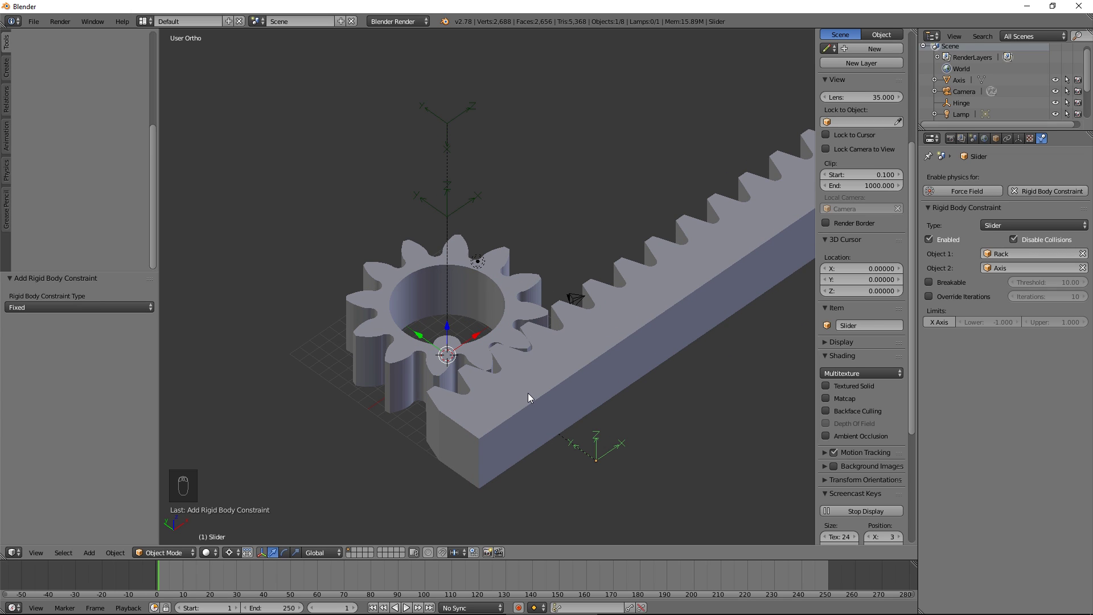
Switch to the Otvinta Rack-and-Pinion Calculator page in Chrome
key(alt+Tab)
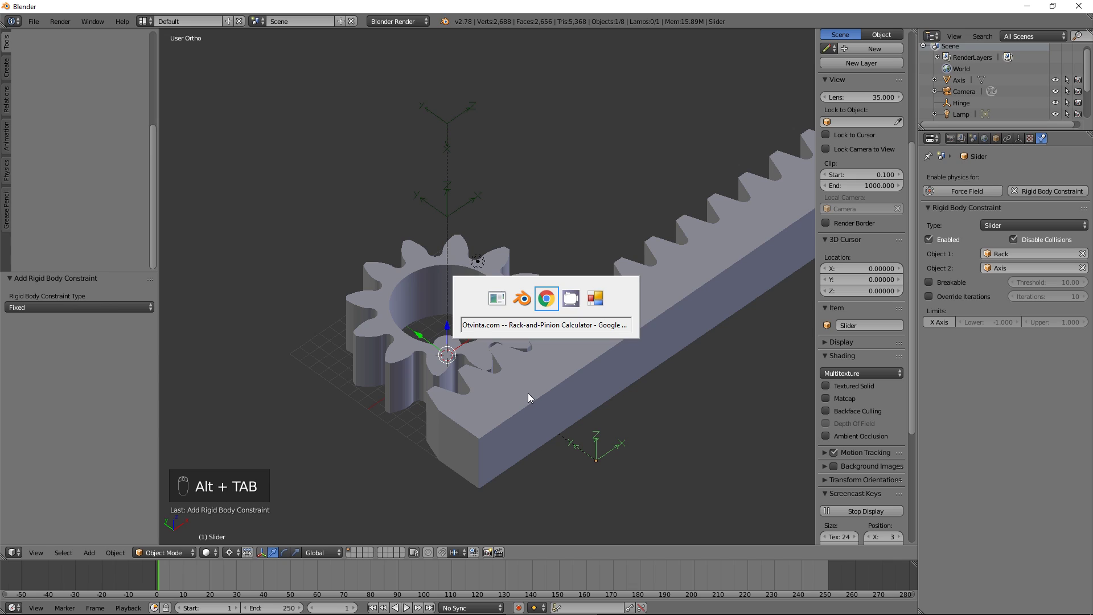
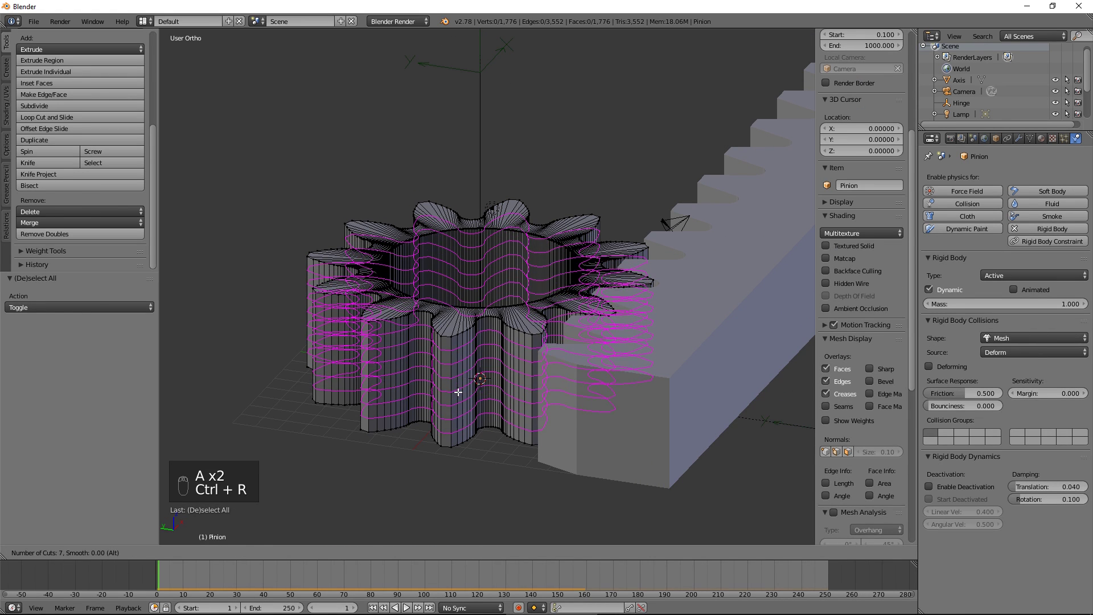
Inspect the rack's mesh with a loop cut and leave Edit Mode
key(Tab)
click(602, 390)
key(Tab)
key(a)
key(ctrl+r)
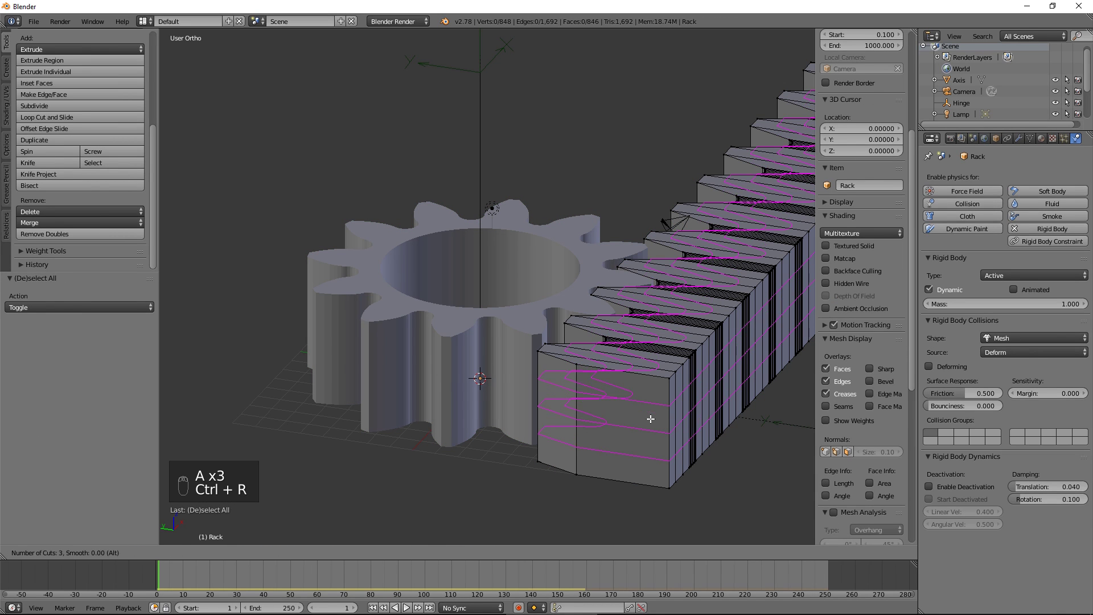
key(Tab)
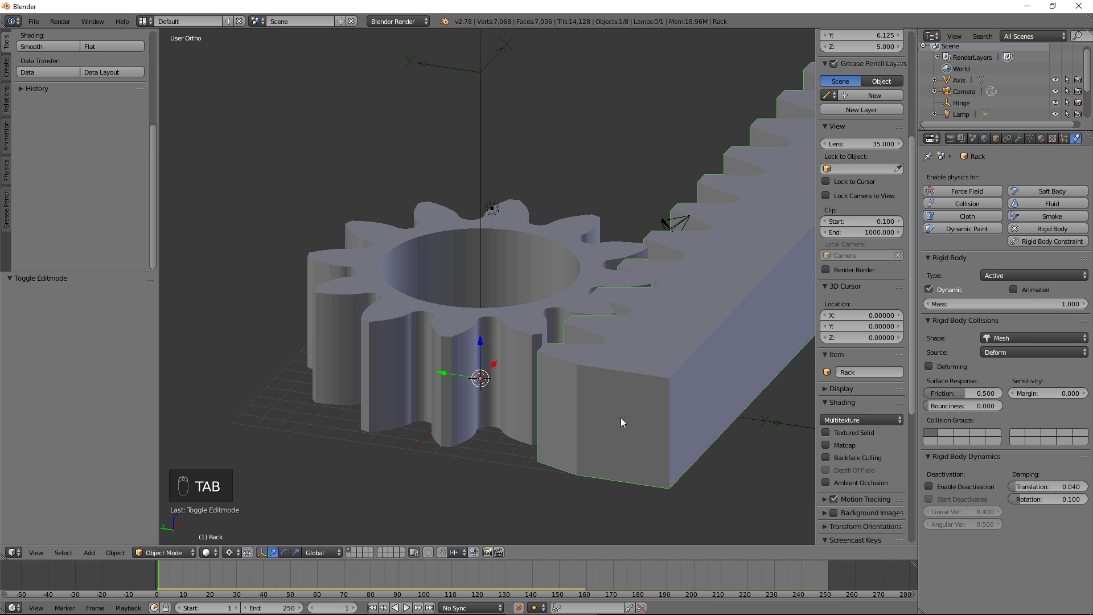
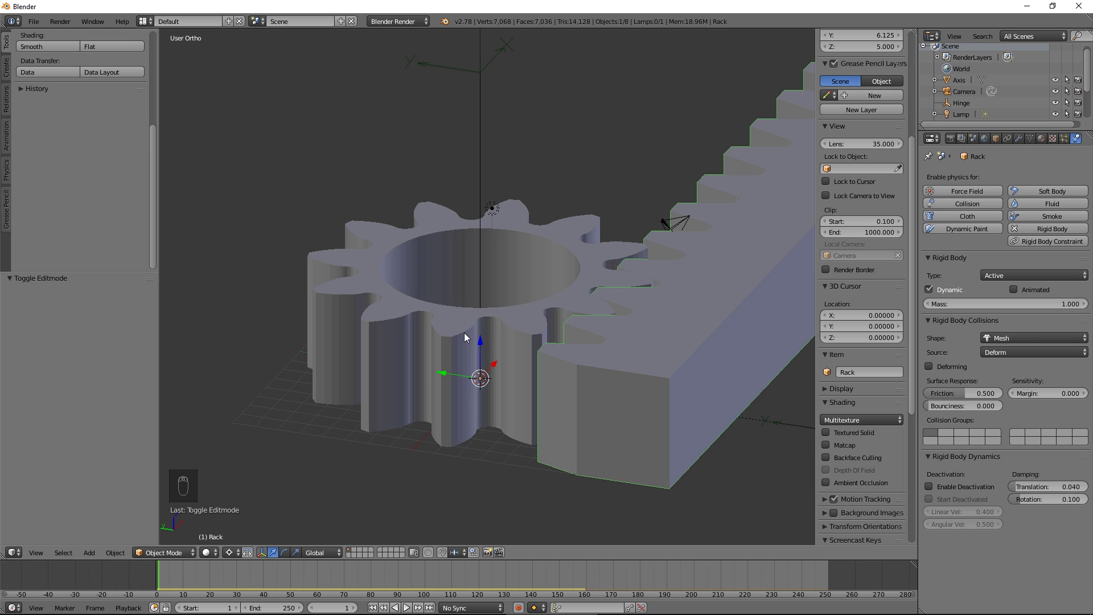
Subdivide the pinion's sides into fine horizontal edge rings
right_click(468, 337)
key(Tab)
key(a)
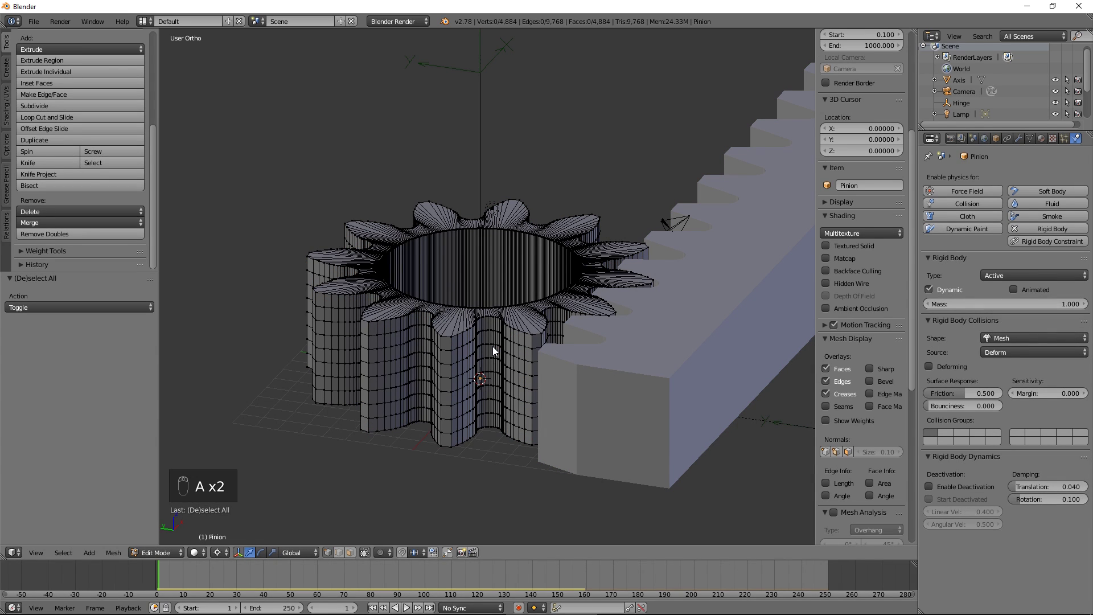
key(Tab)
key(shift+s)
key(Tab)
Rotate the pinion's rings stepwise by 3.446° about Z to twist the teeth into a helix
key(a)
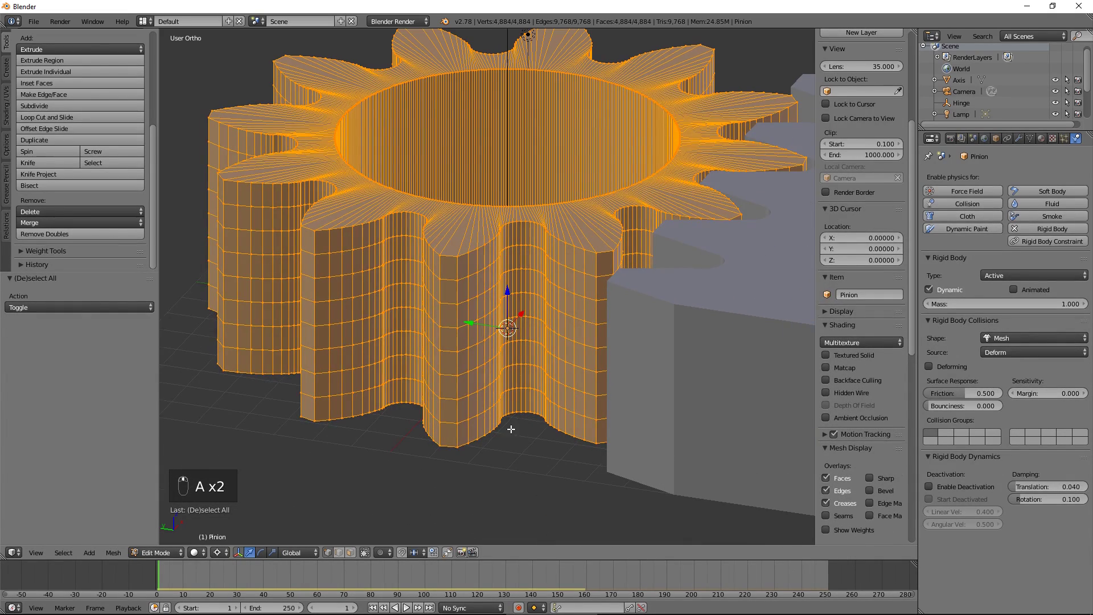
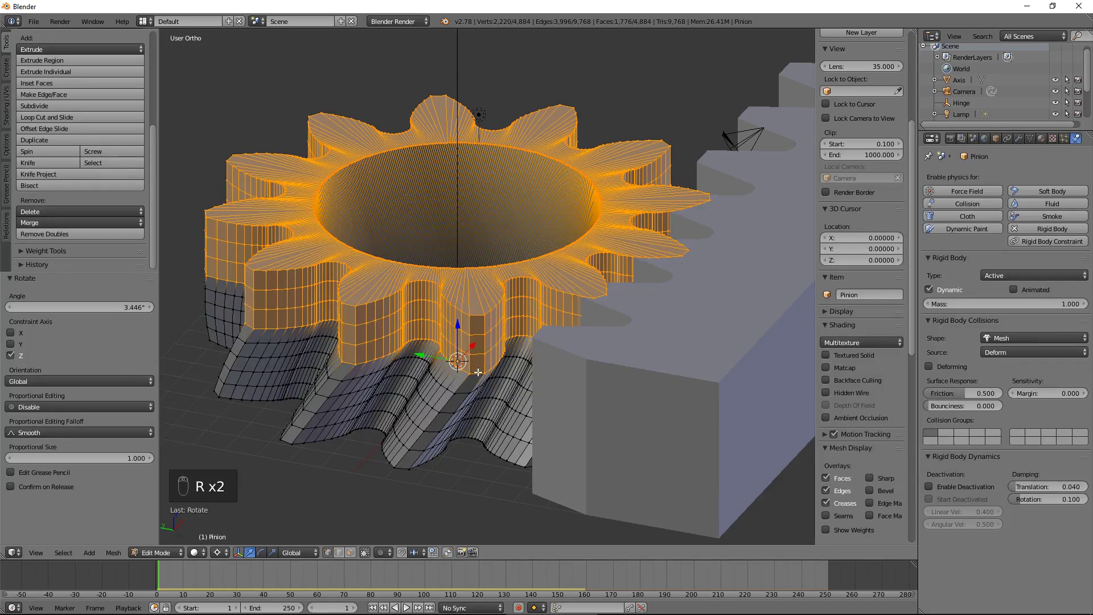
key(r)
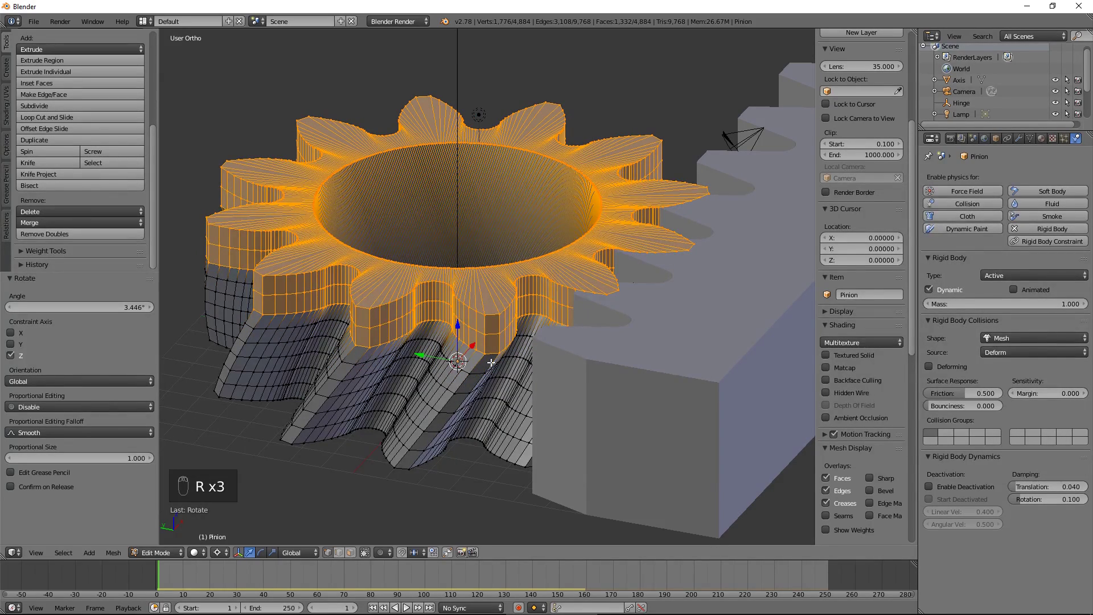
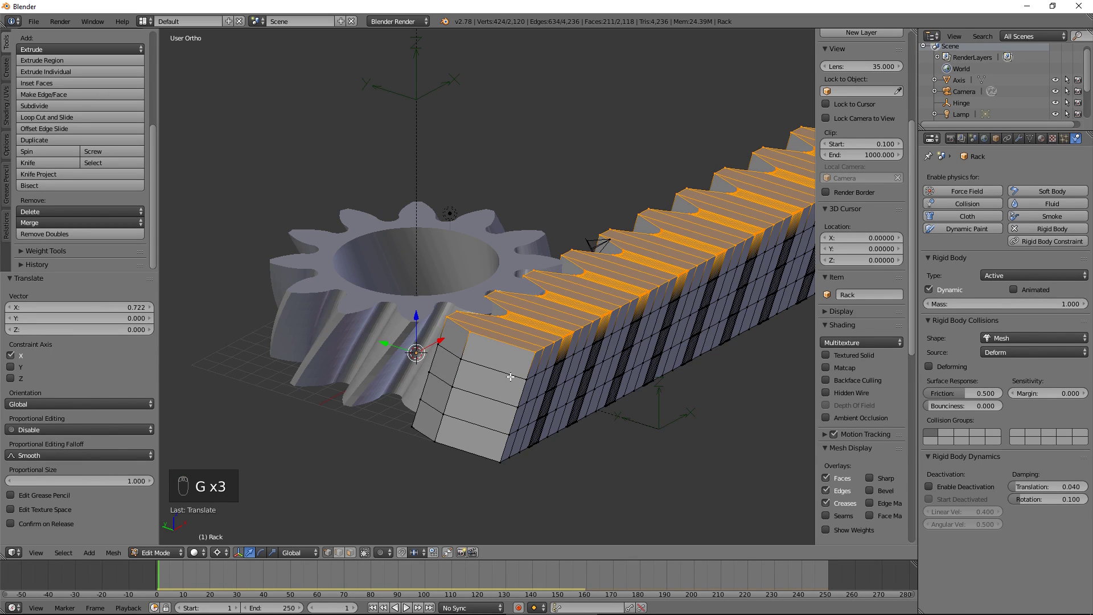
Play the simulation from a top view so the helical pinion drives the rack, then stop and zoom out
key(Tab)
drag(529, 417, 549, 182)
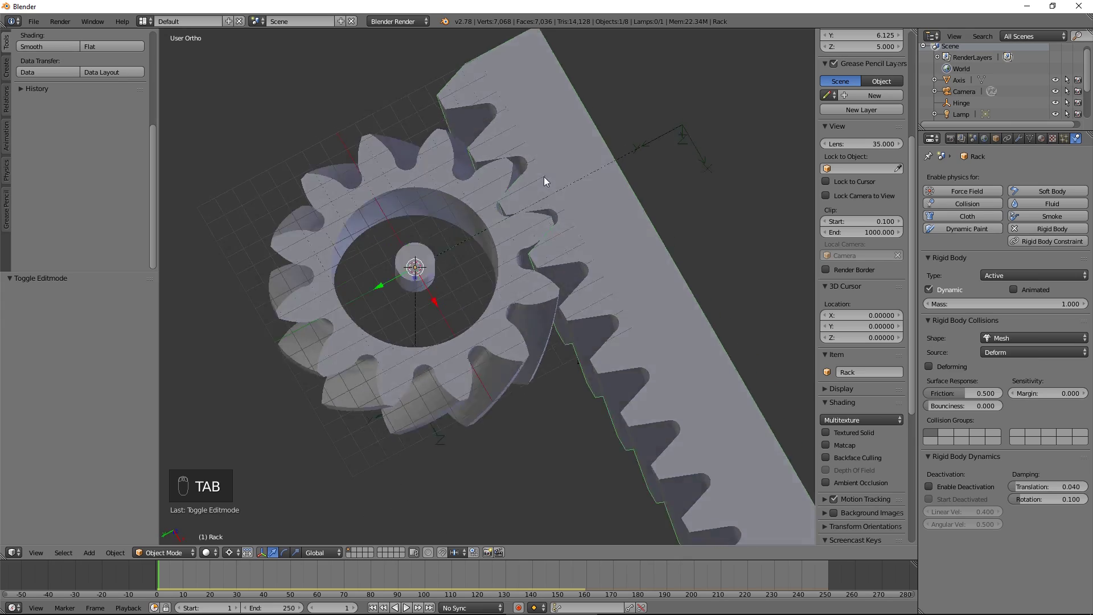
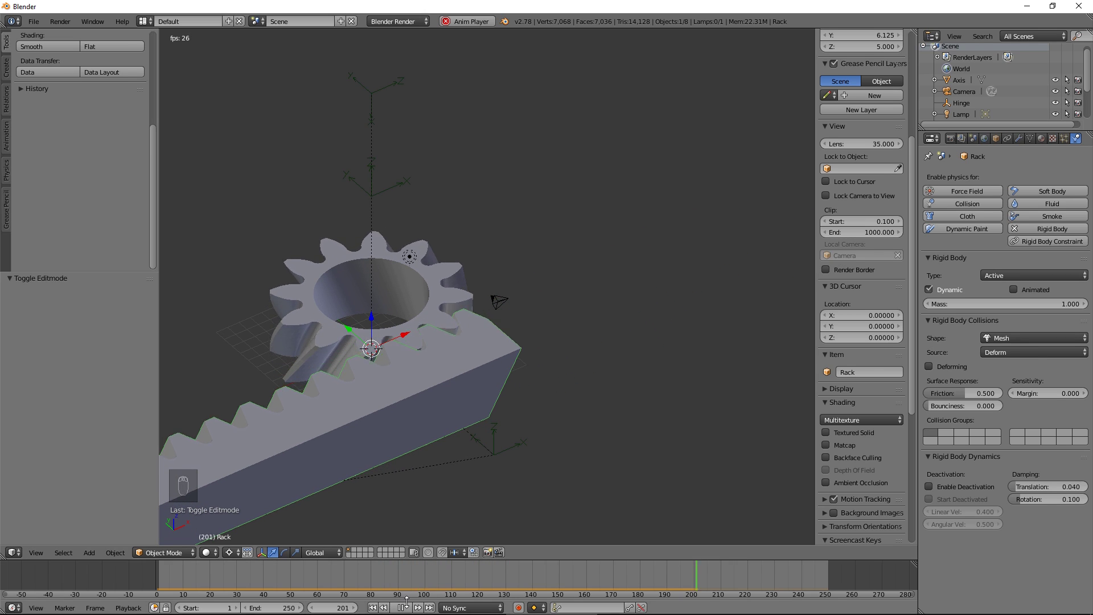
click(477, 514)
drag(500, 401, 428, 482)
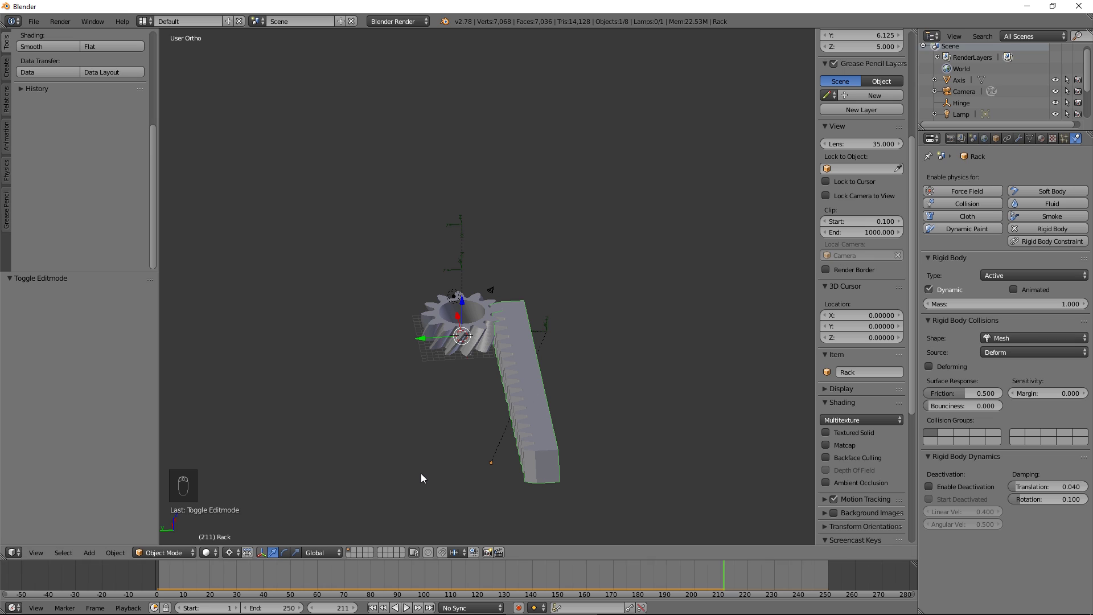